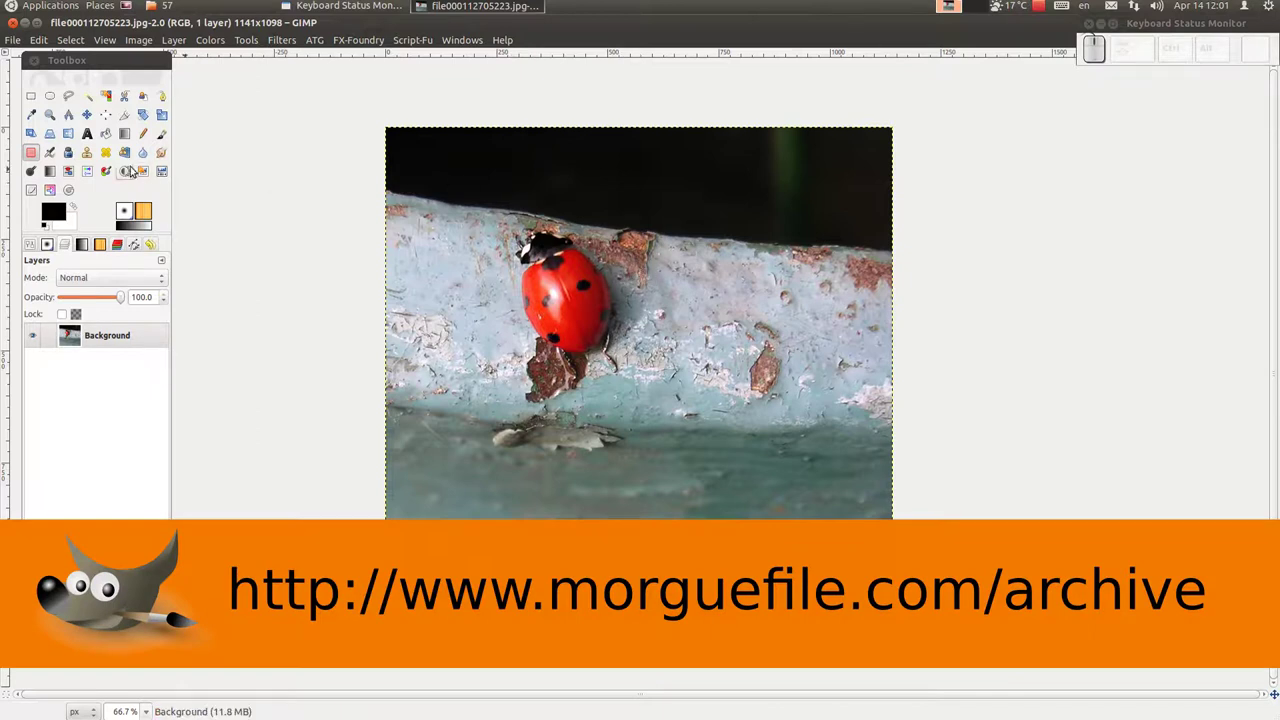
Step: Crop the photo to the ladybug, give the Background layer an alpha channel, and take the Eraser
left_click(124, 119)
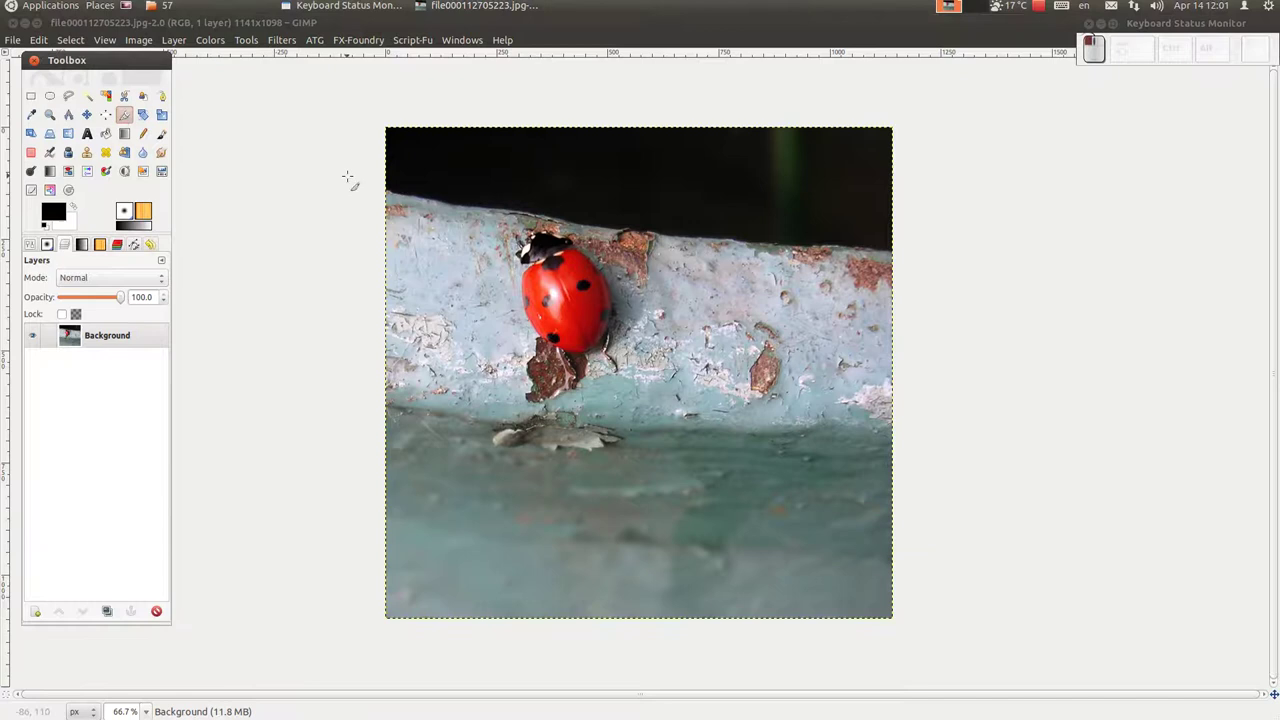
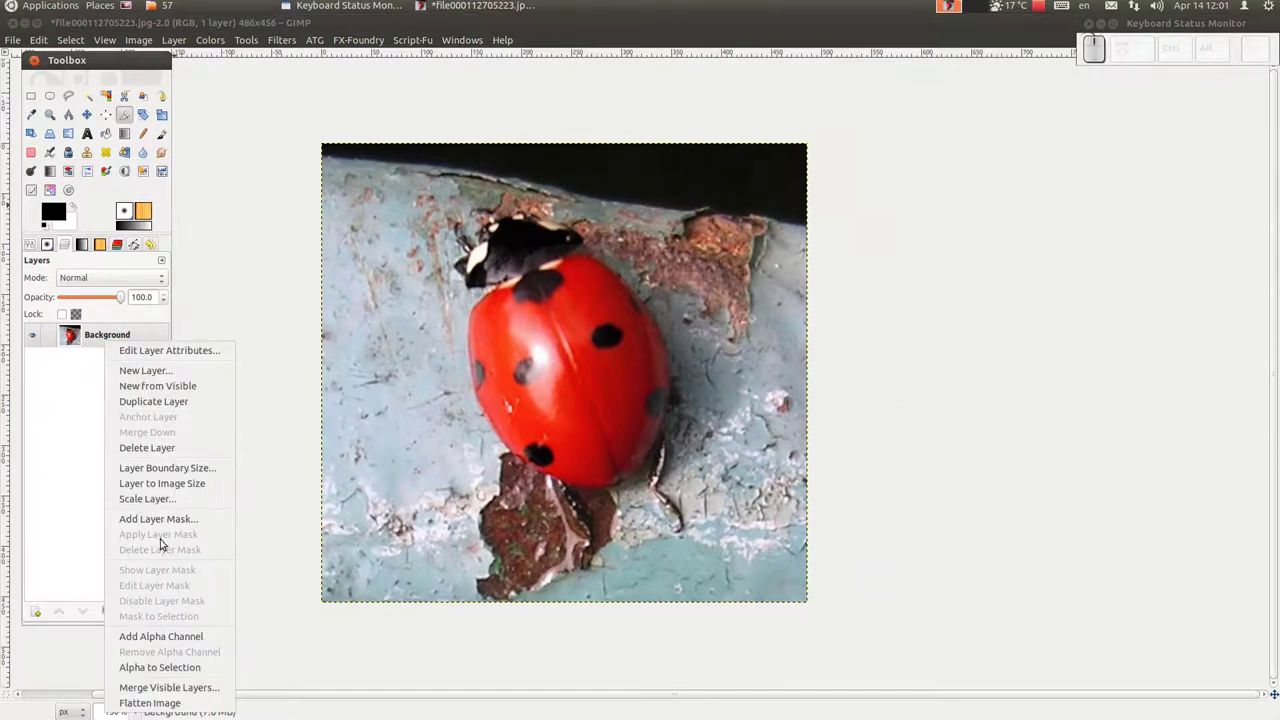
left_click(165, 631)
left_click(29, 150)
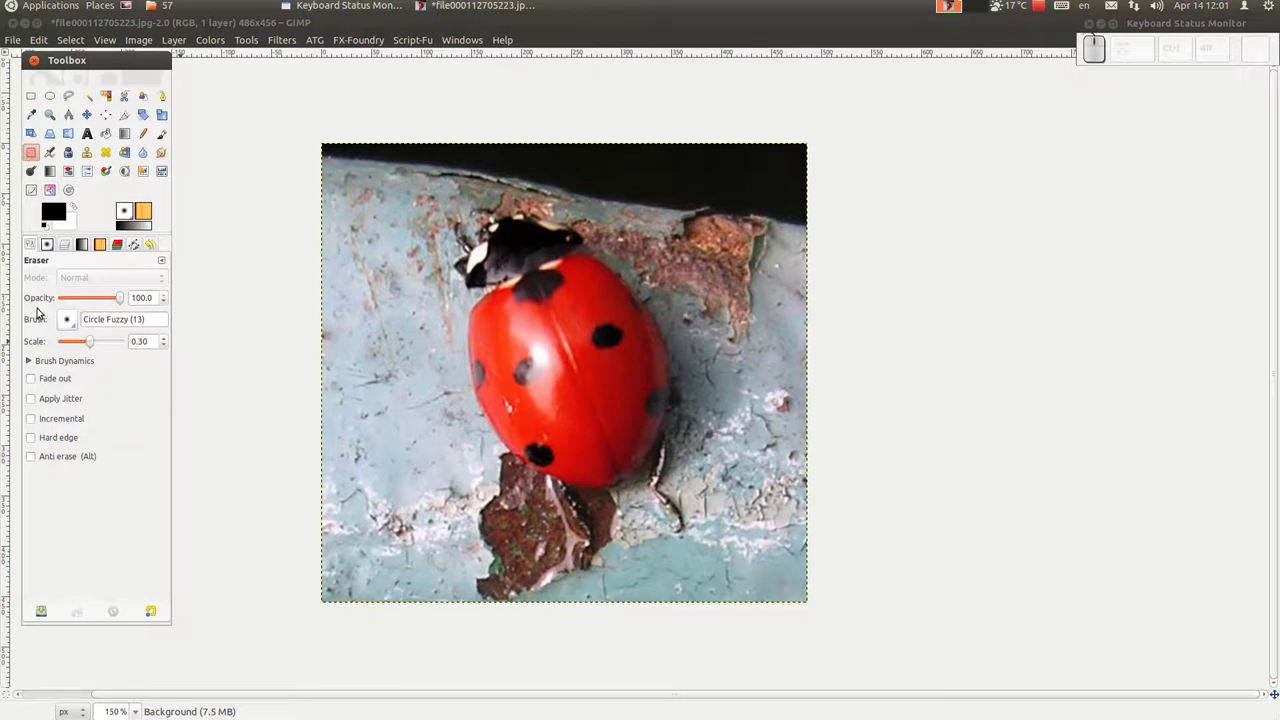
Step: Enlarge the eraser to a hard round brush at scale 1.00 and zoom onto the shell edge
left_click_drag(70, 326, 76, 345)
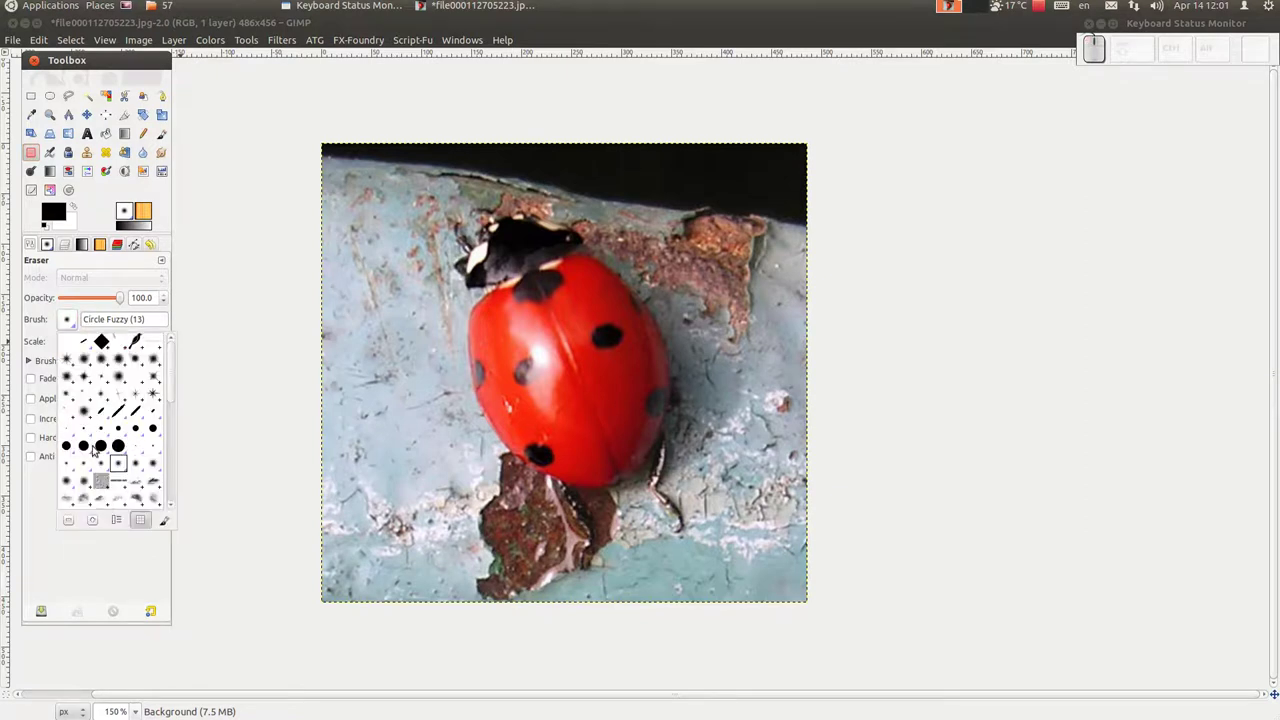
scroll("up", 3)
scroll("up", 3)
scroll("down", 3)
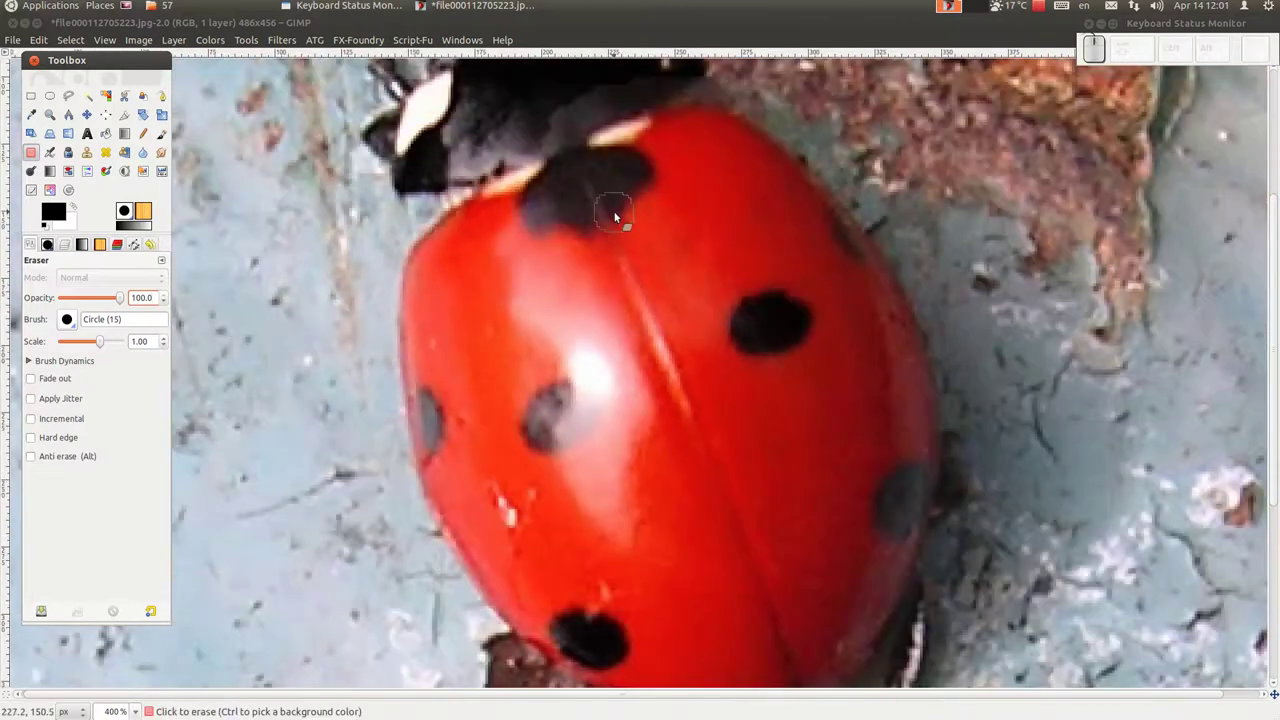
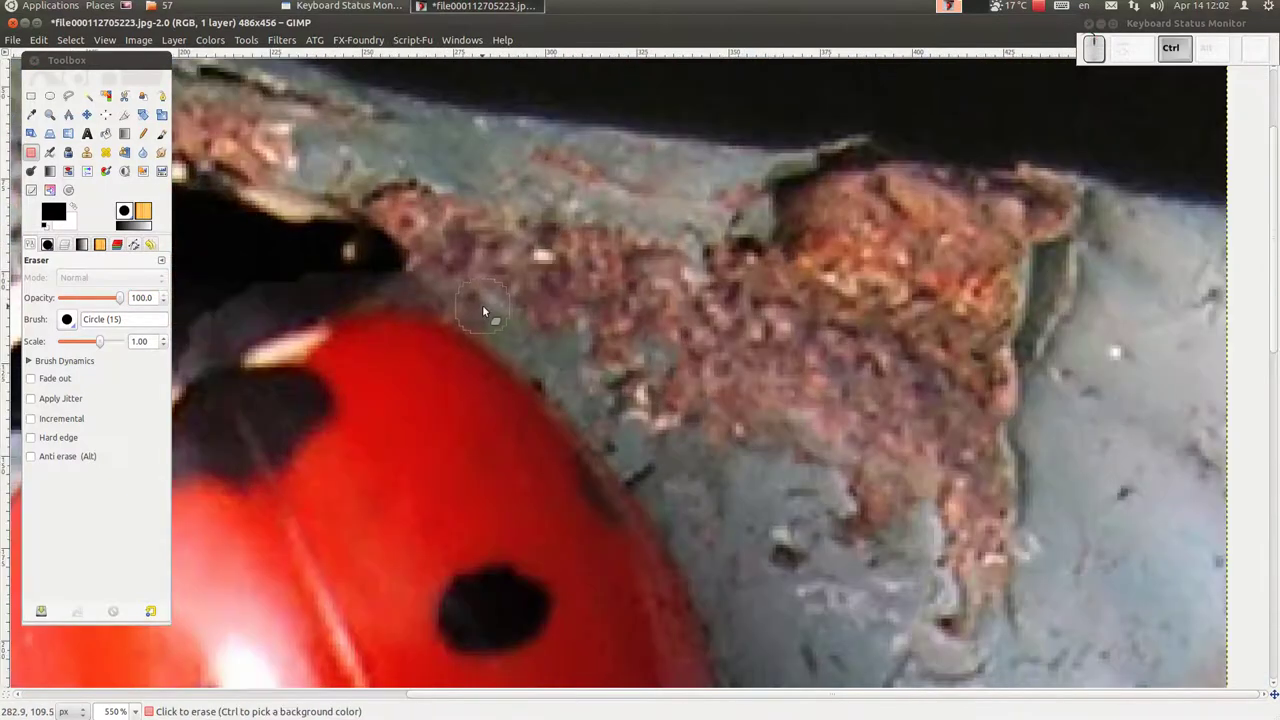
Step: Erase a strip of background along the top of the shell toward the head, adjusting brush size
left_click_drag(487, 309, 481, 264)
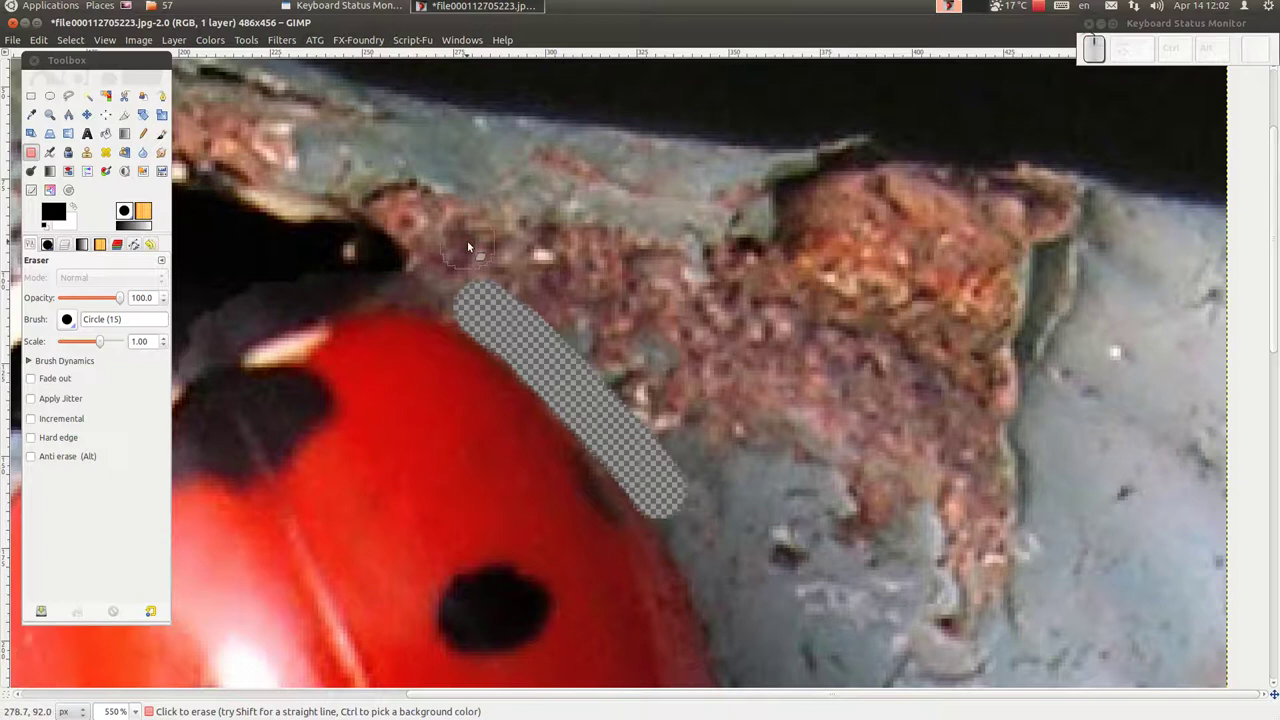
key("[")
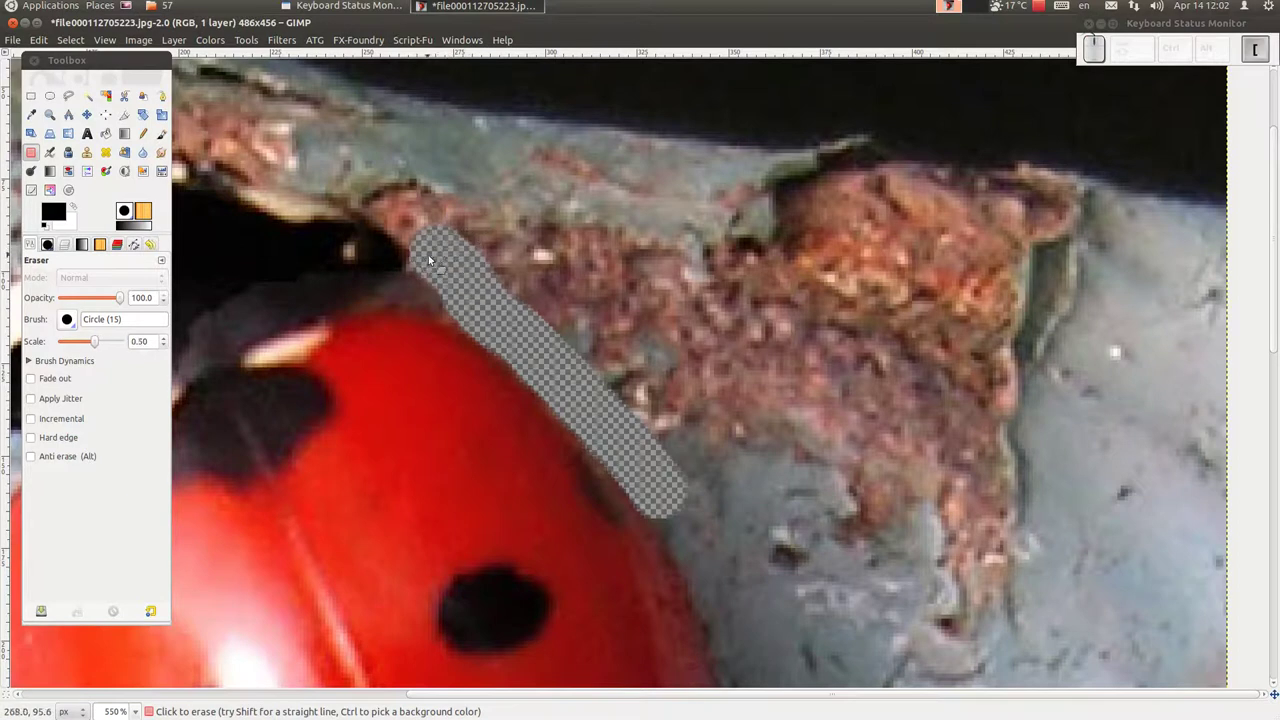
left_click_drag(418, 265, 424, 227)
key("]")
left_click_drag(424, 229, 540, 298)
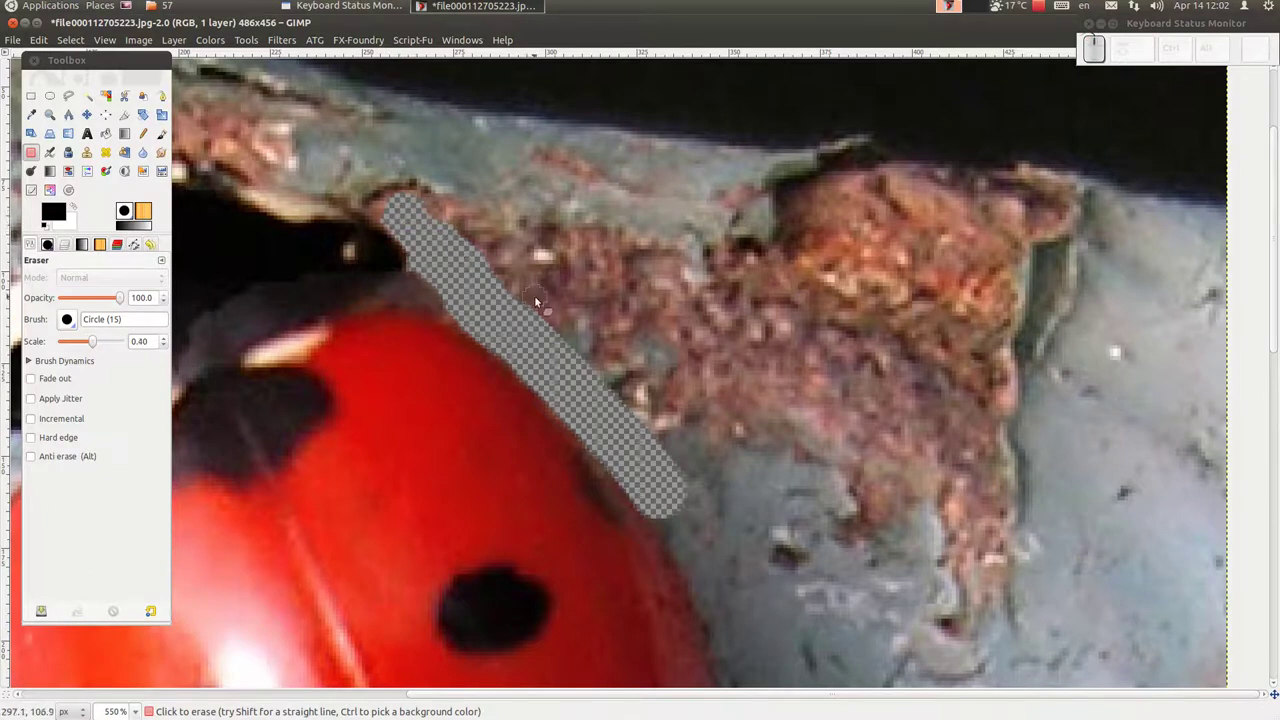
key("[")
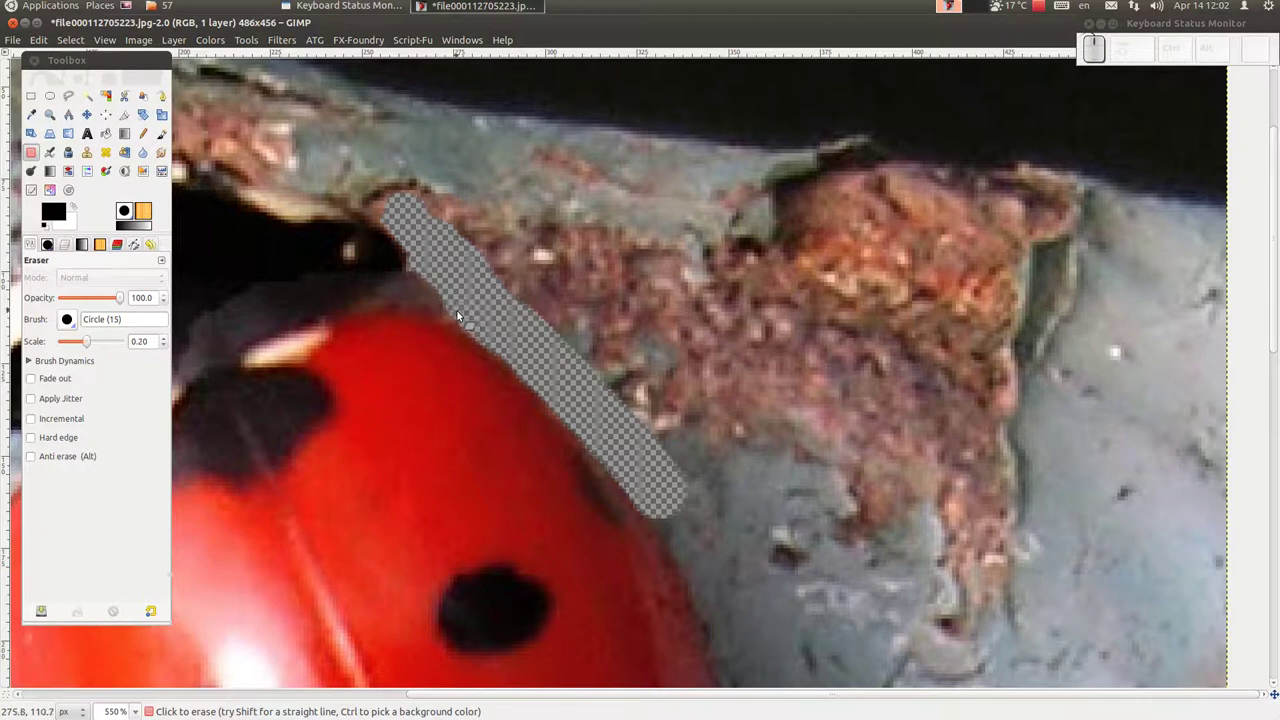
left_click_drag(459, 313, 636, 390)
key("]")
left_click(434, 221)
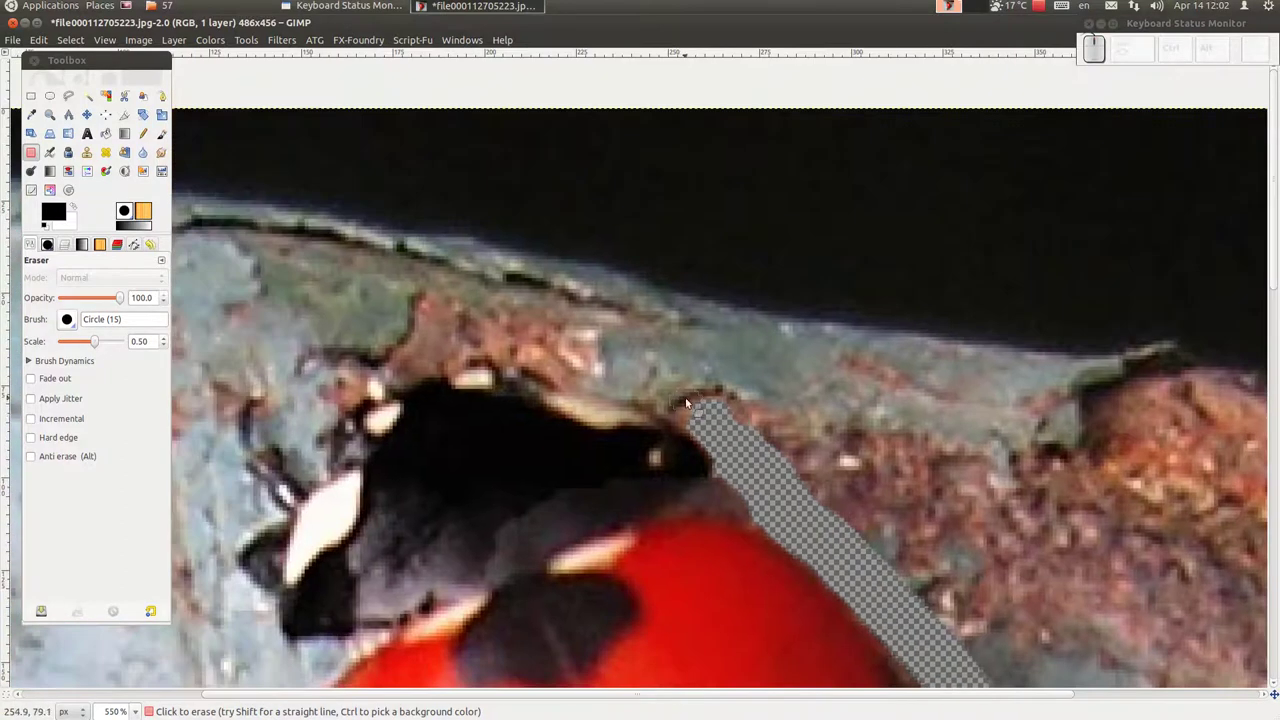
scroll("up", 3)
Step: Erase background around the head, undoing a stroke that cut into it and redoing the outline
left_click_drag(711, 434, 451, 334)
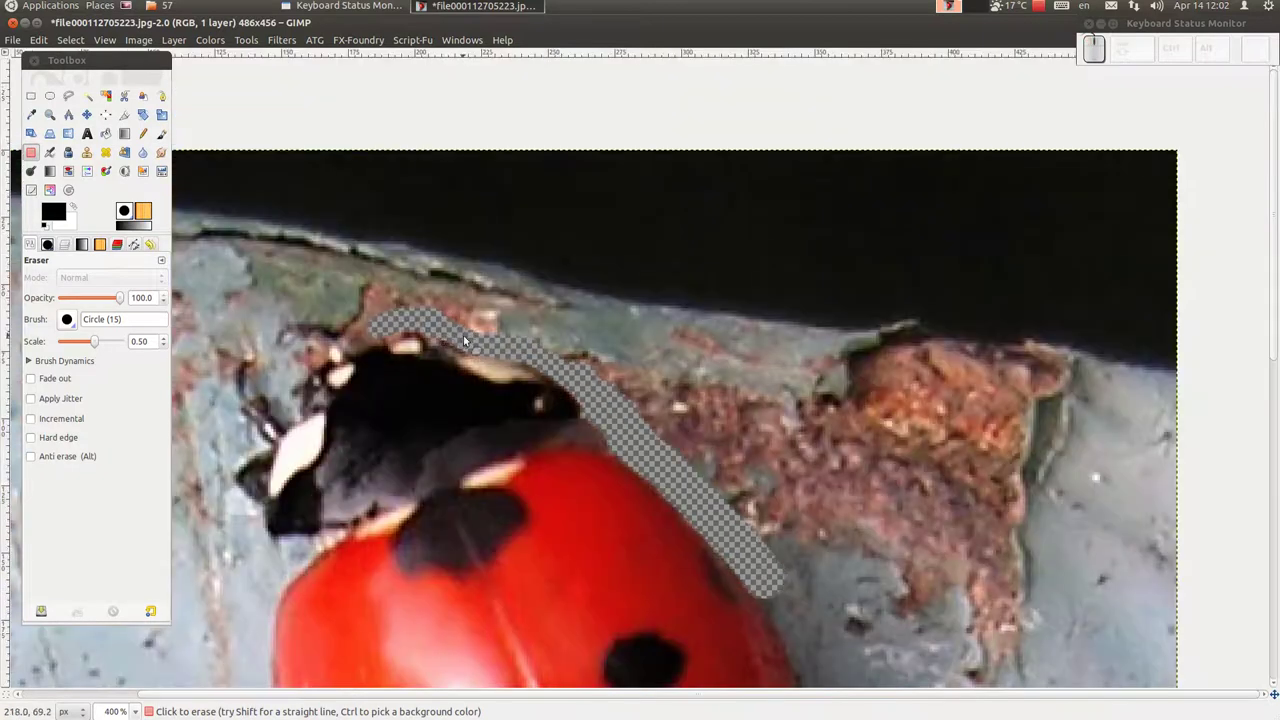
left_click_drag(475, 346, 552, 360)
left_click_drag(536, 362, 412, 356)
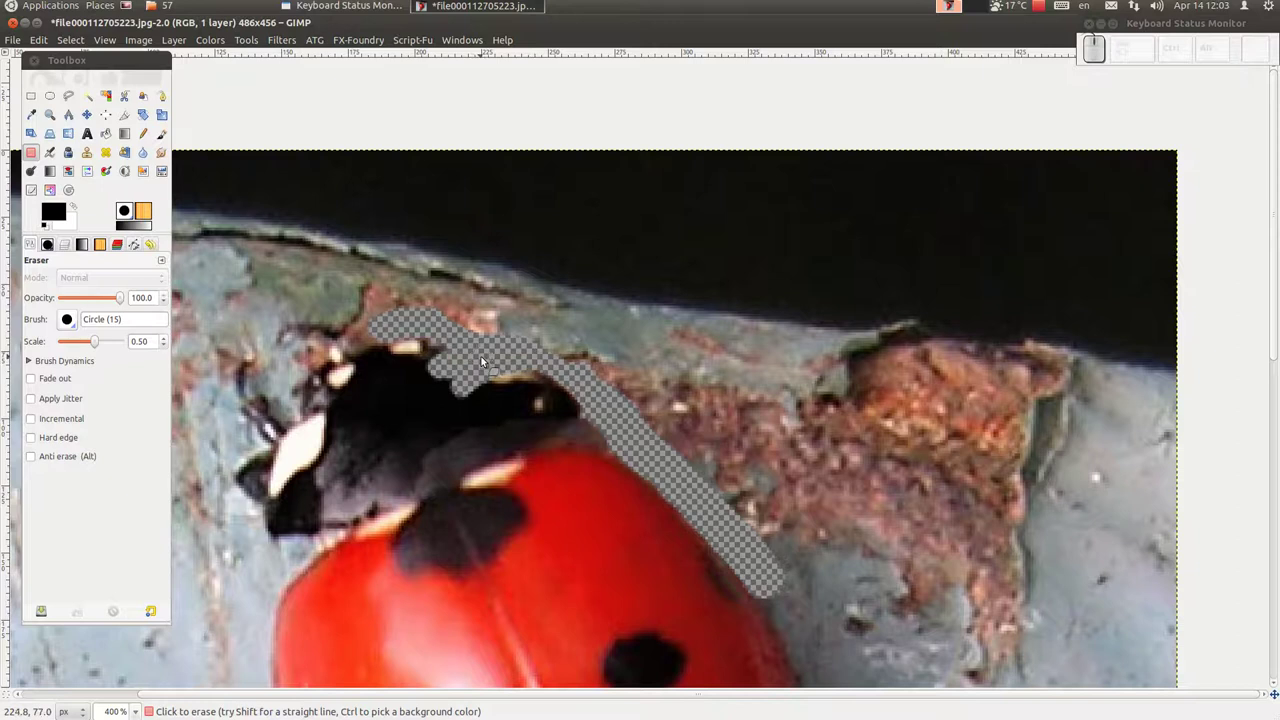
left_click(45, 42)
left_click(46, 56)
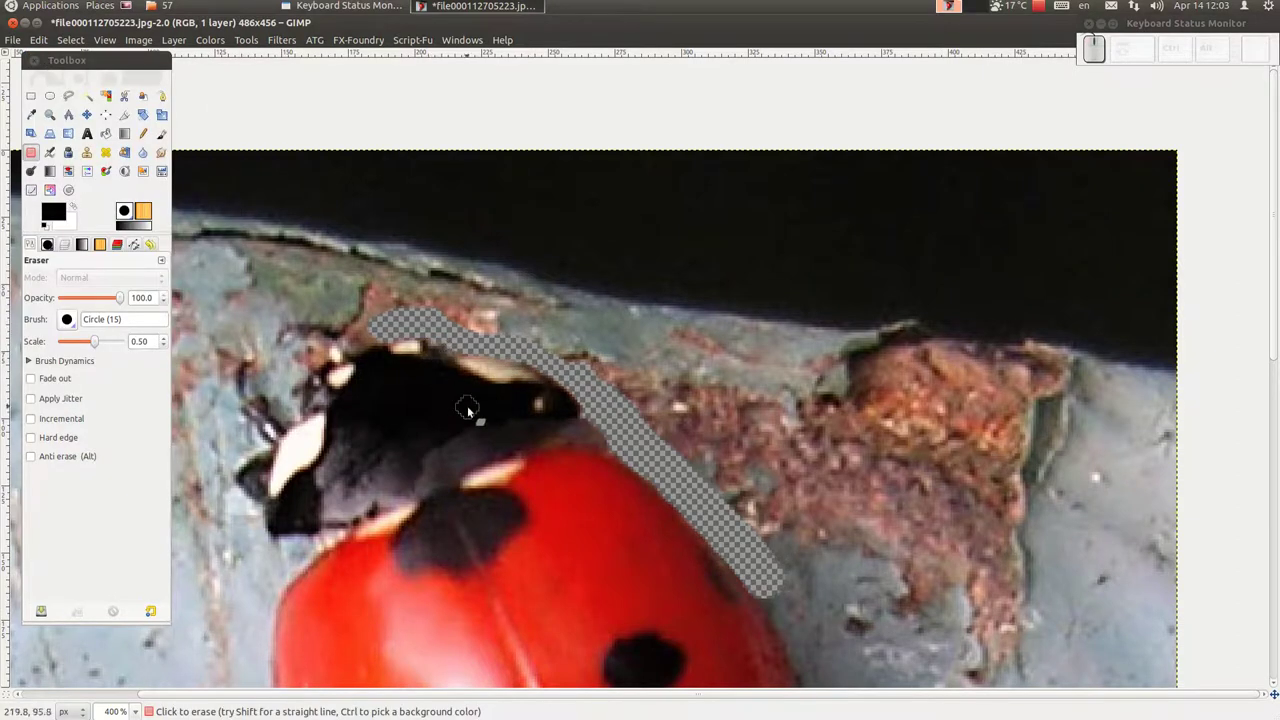
scroll("up", 3)
scroll("down", 3)
left_click_drag(405, 315, 386, 319)
Step: With a smaller brush, erase background around the antennae and their tips
key("[")
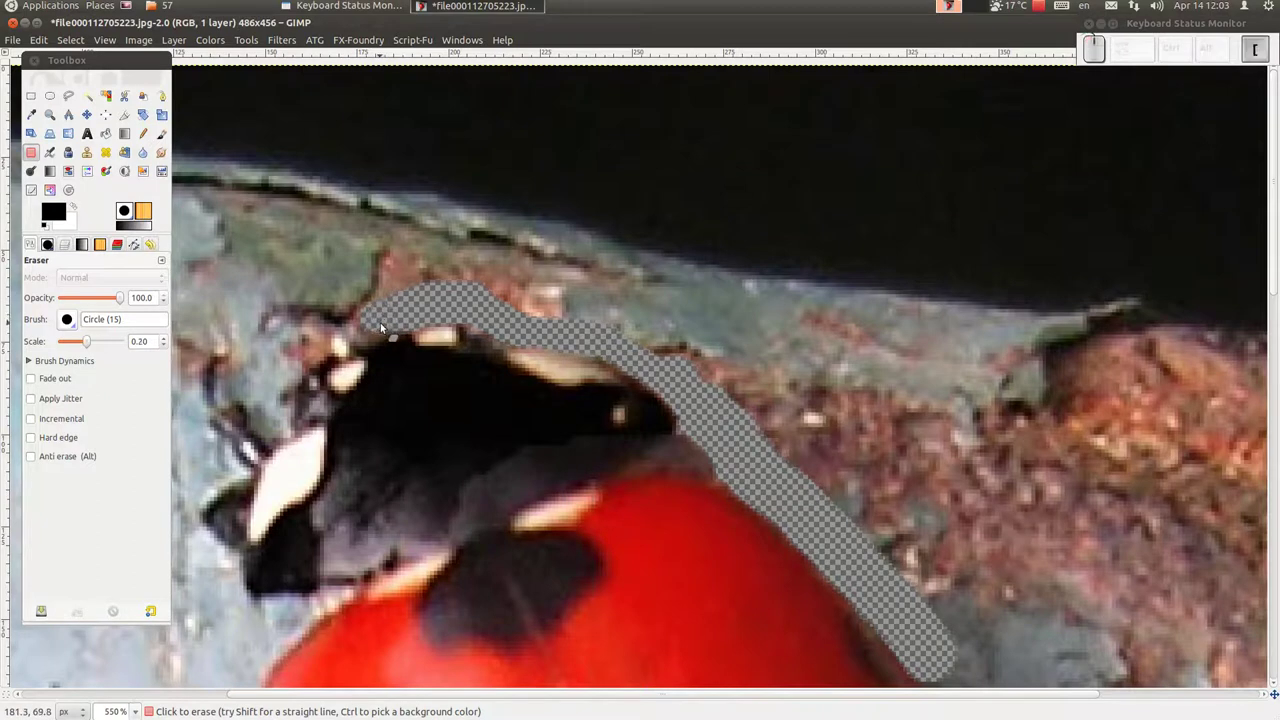
scroll("up", 3)
scroll("up", 3)
left_click_drag(437, 312, 362, 299)
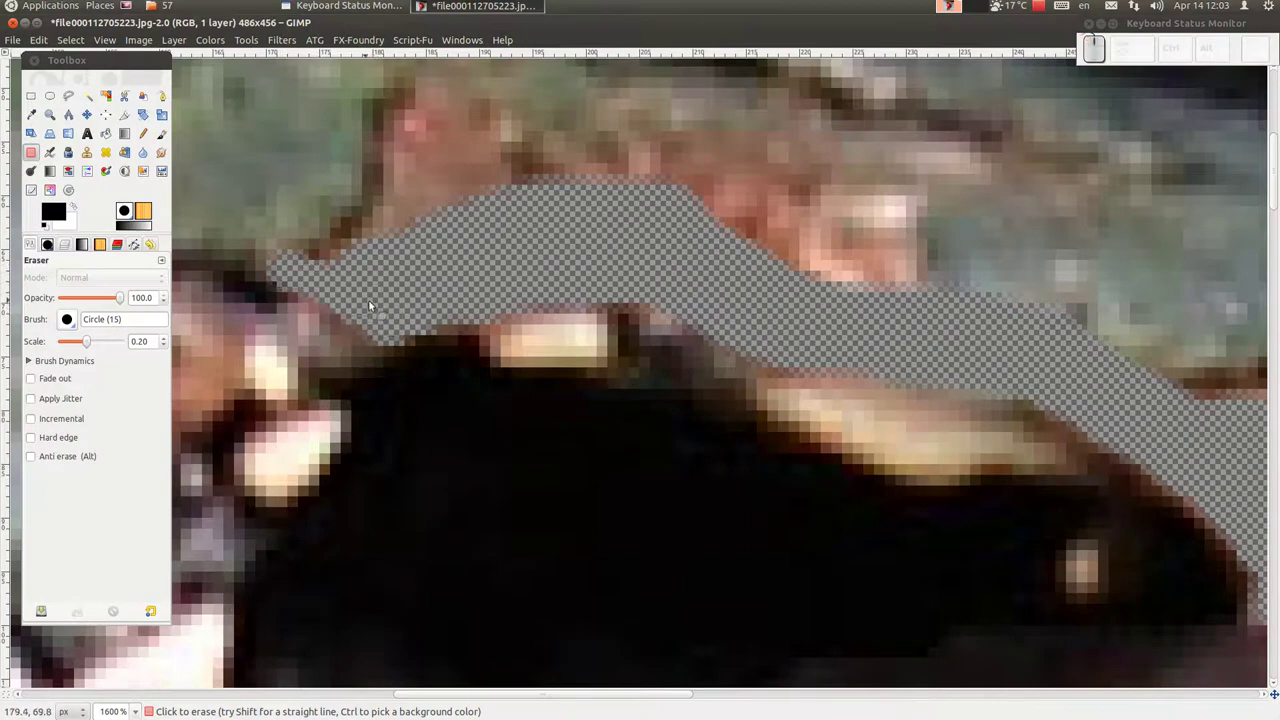
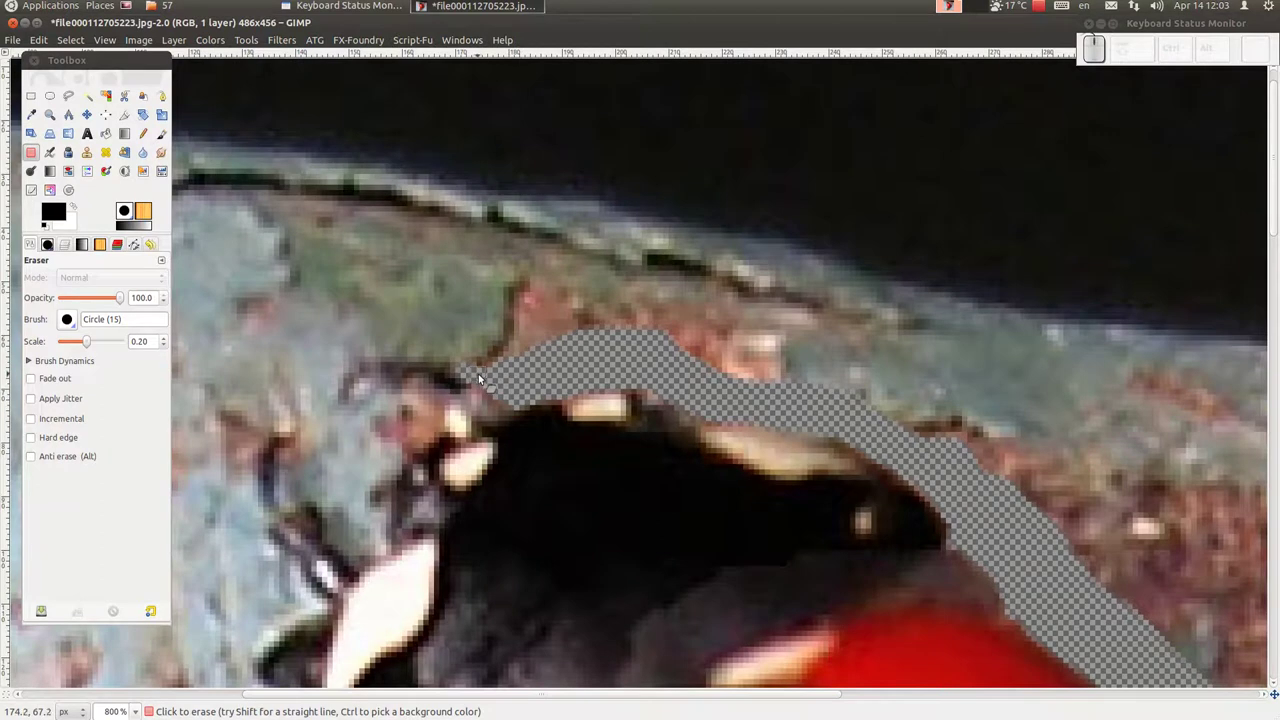
key("]")
left_click_drag(476, 365, 433, 426)
scroll("down", 3)
left_click_drag(412, 412, 428, 324)
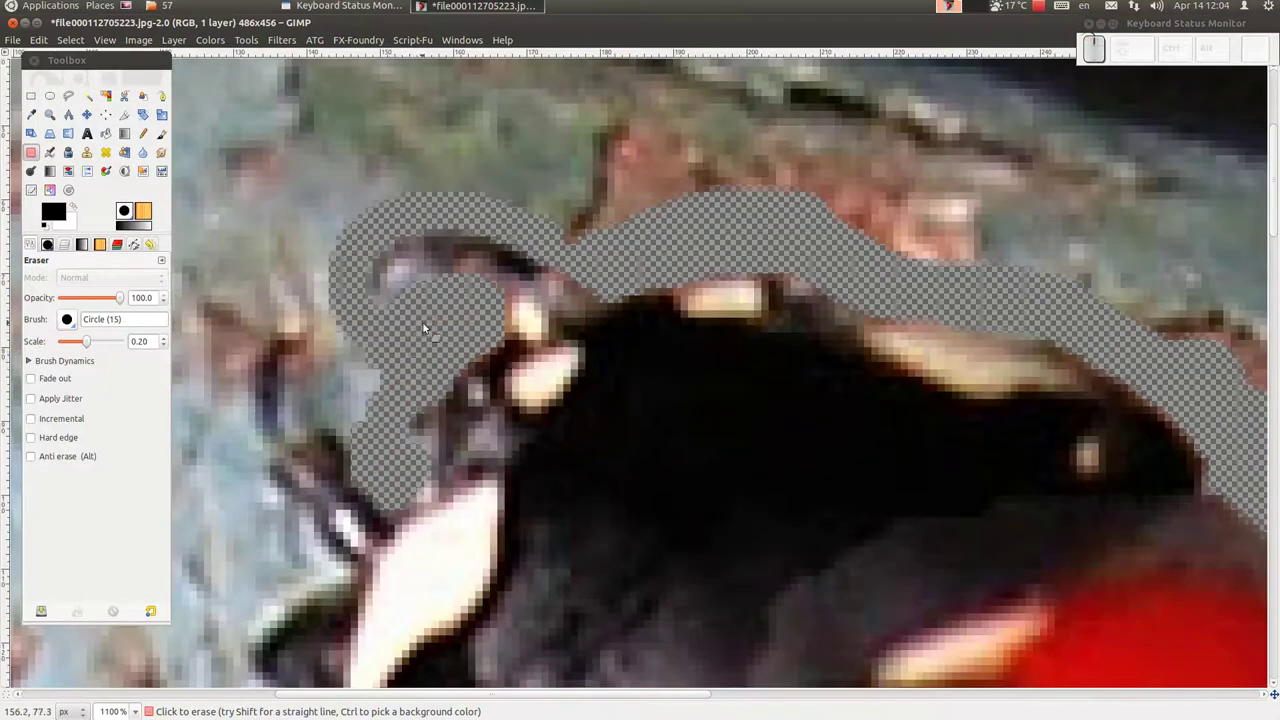
Step: Show the Layers panel and start a new background-colour-filled layer for under the photo
left_click(66, 248)
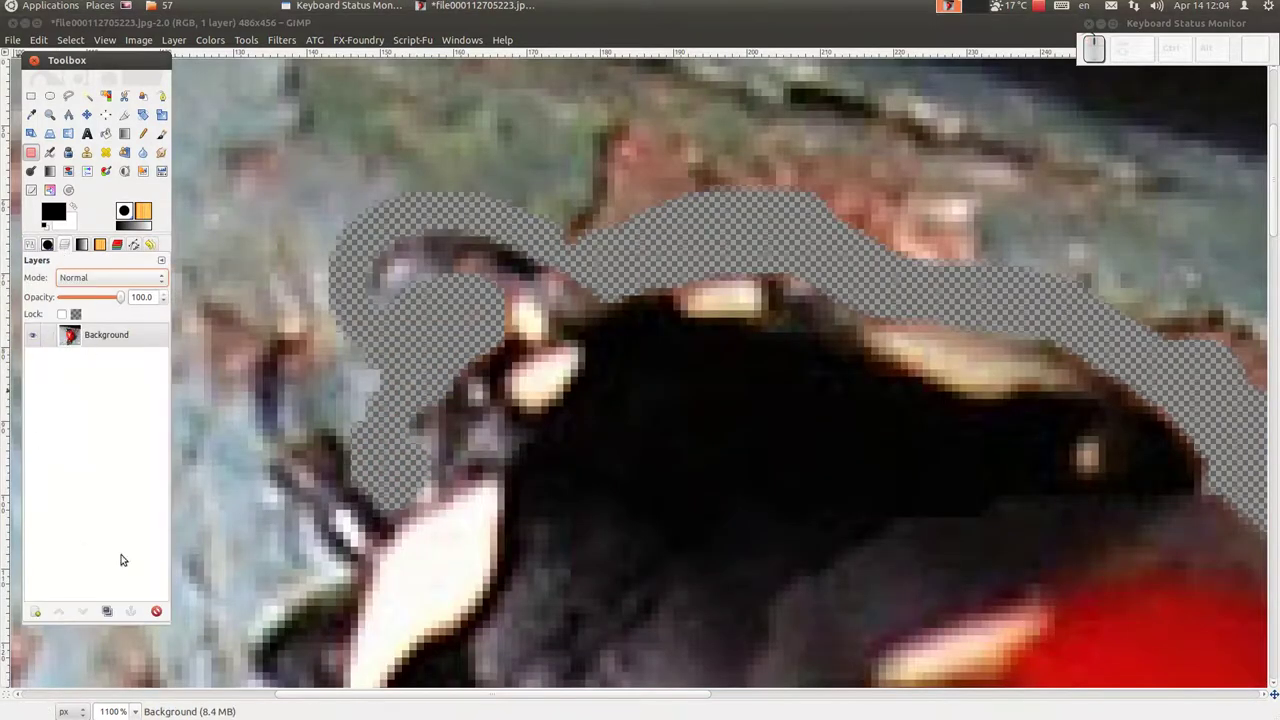
left_click(39, 612)
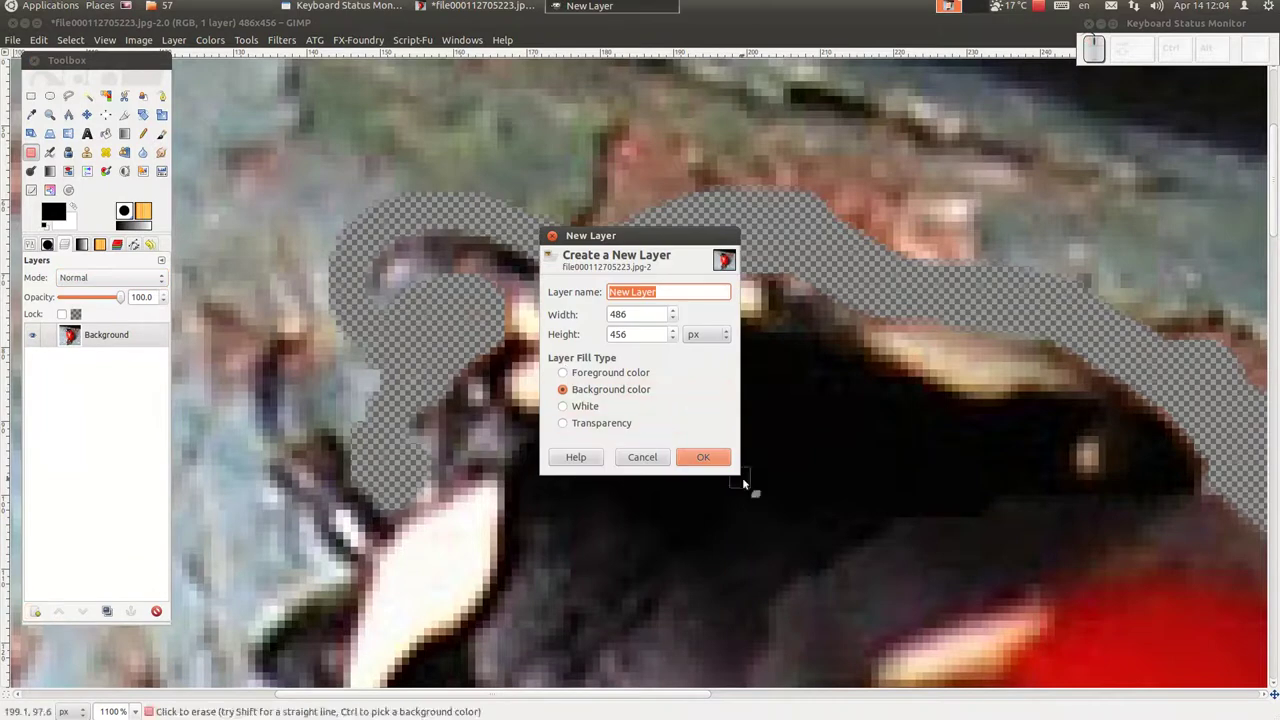
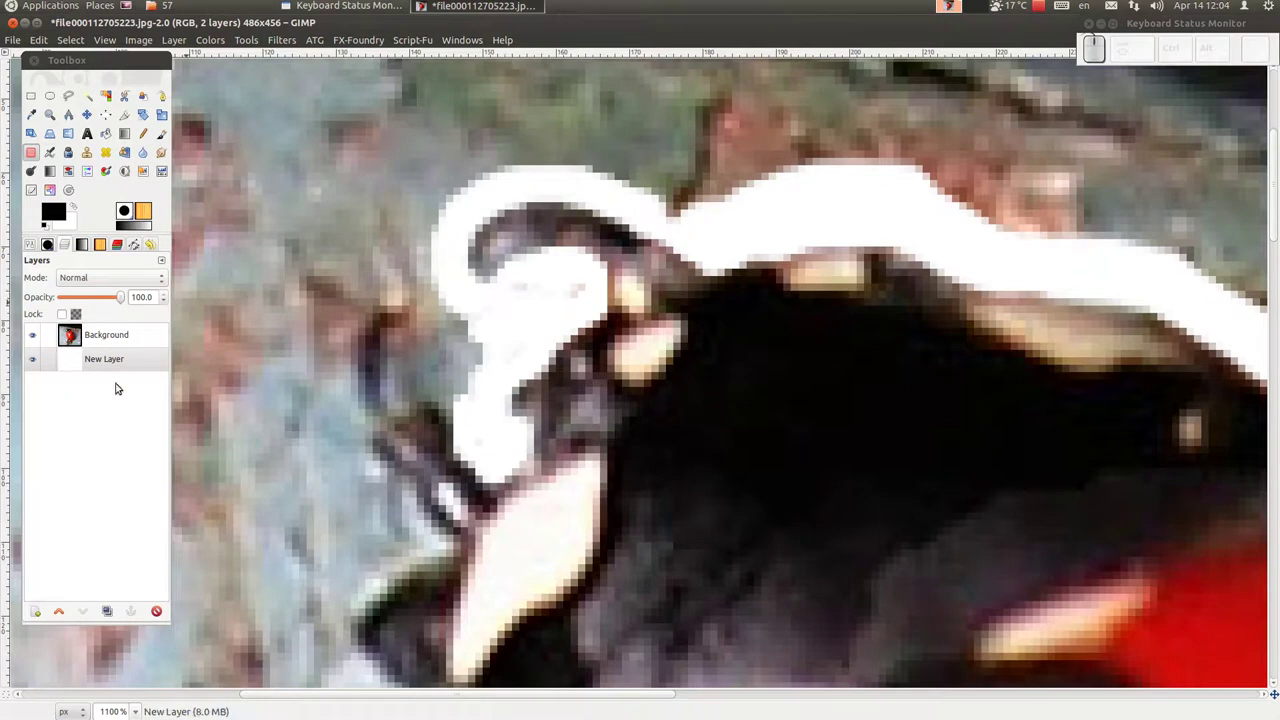
Step: Arrange the white New Layer beneath the photo and keep it visible while erasing
left_click(94, 370)
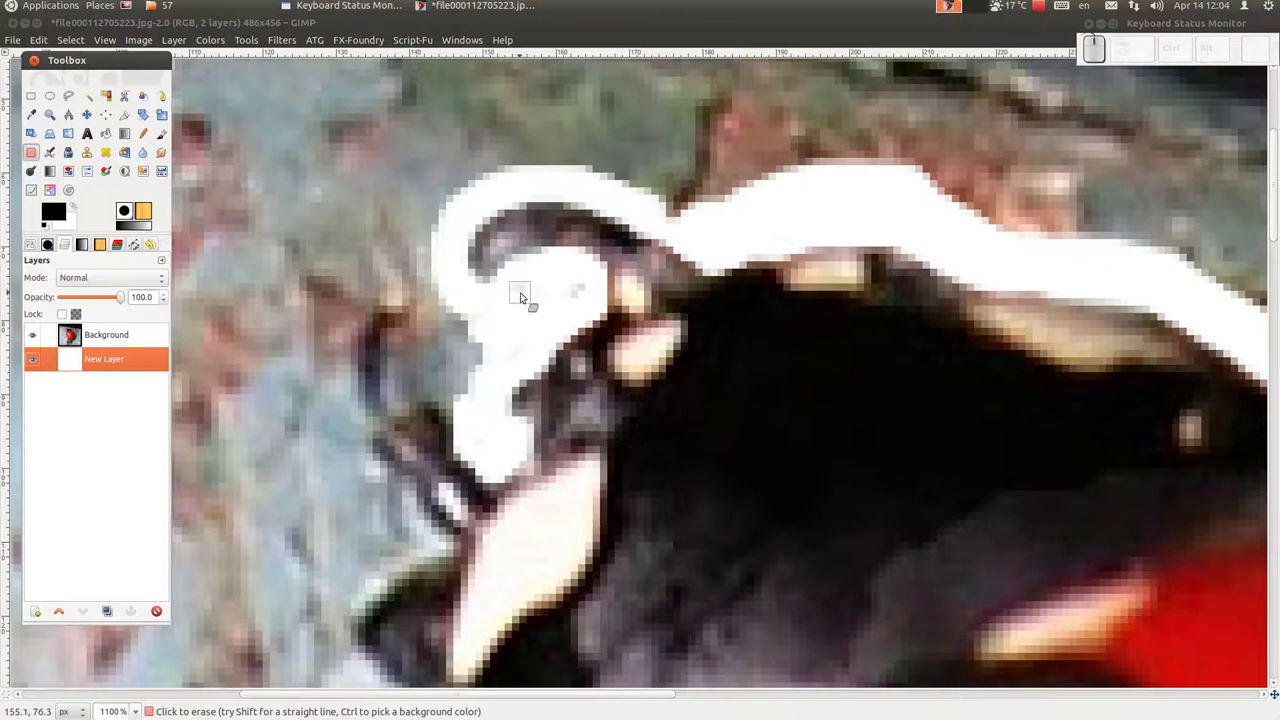
left_click(526, 291)
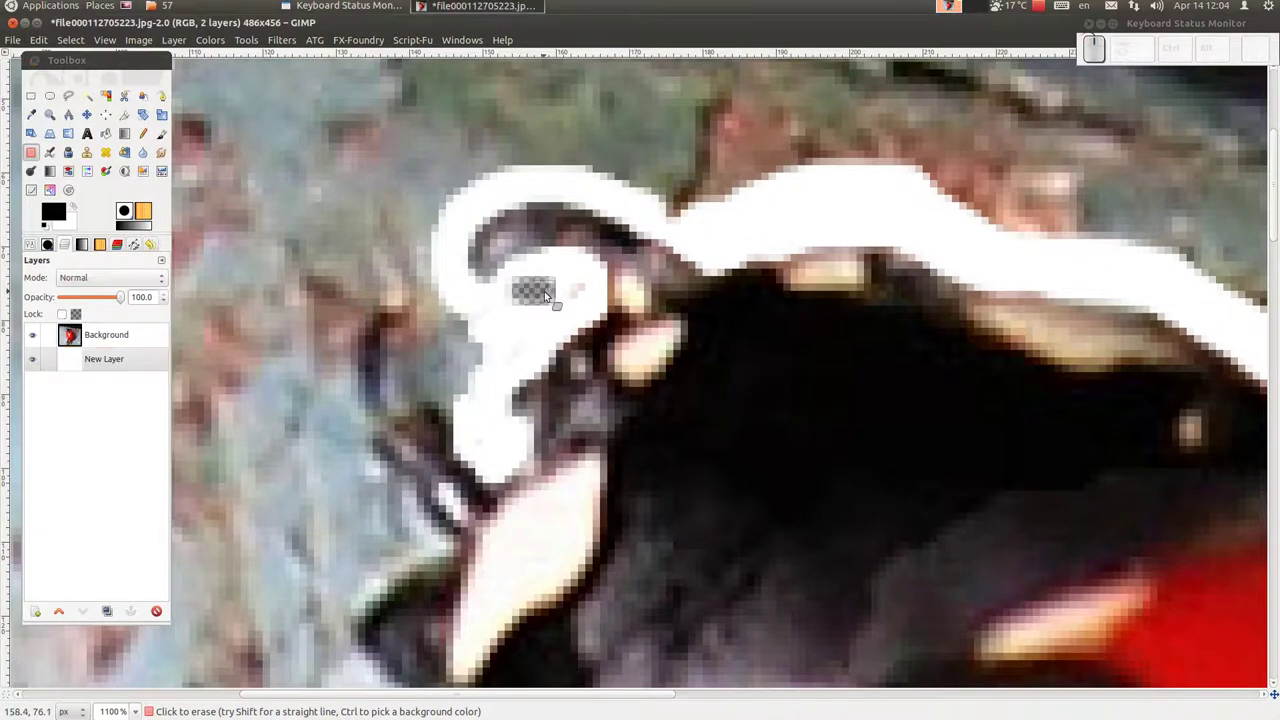
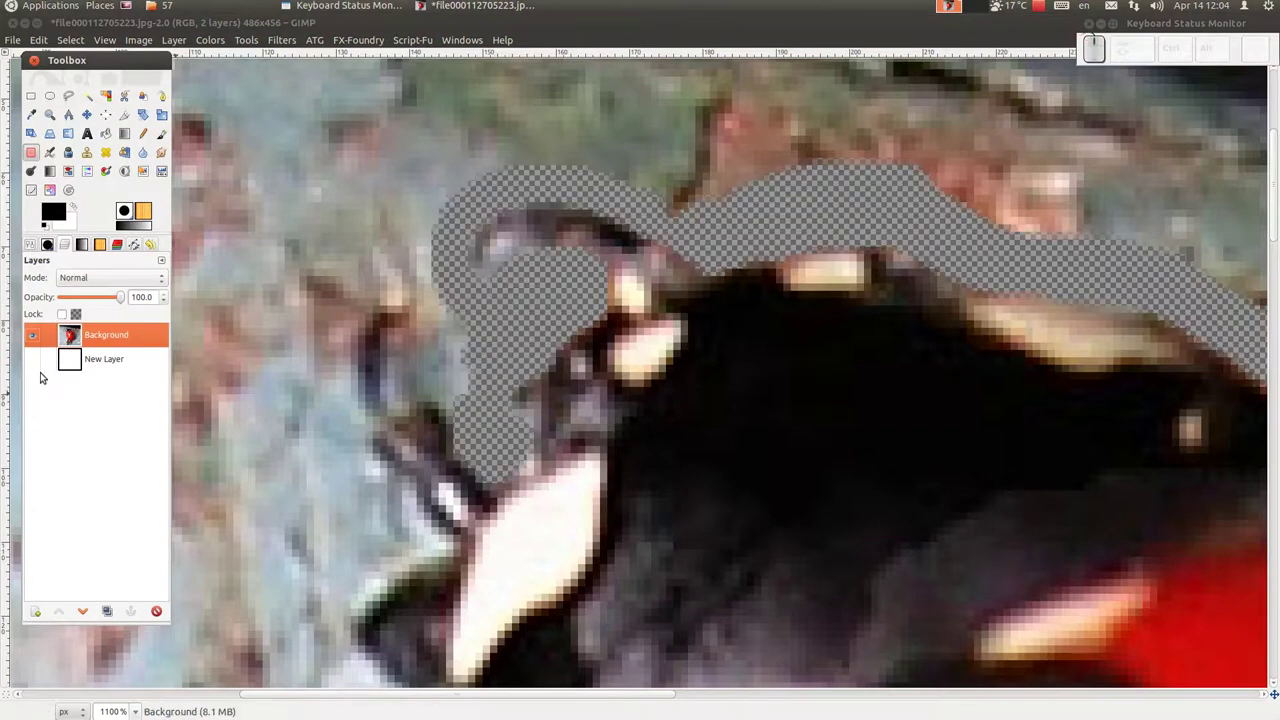
left_click(34, 363)
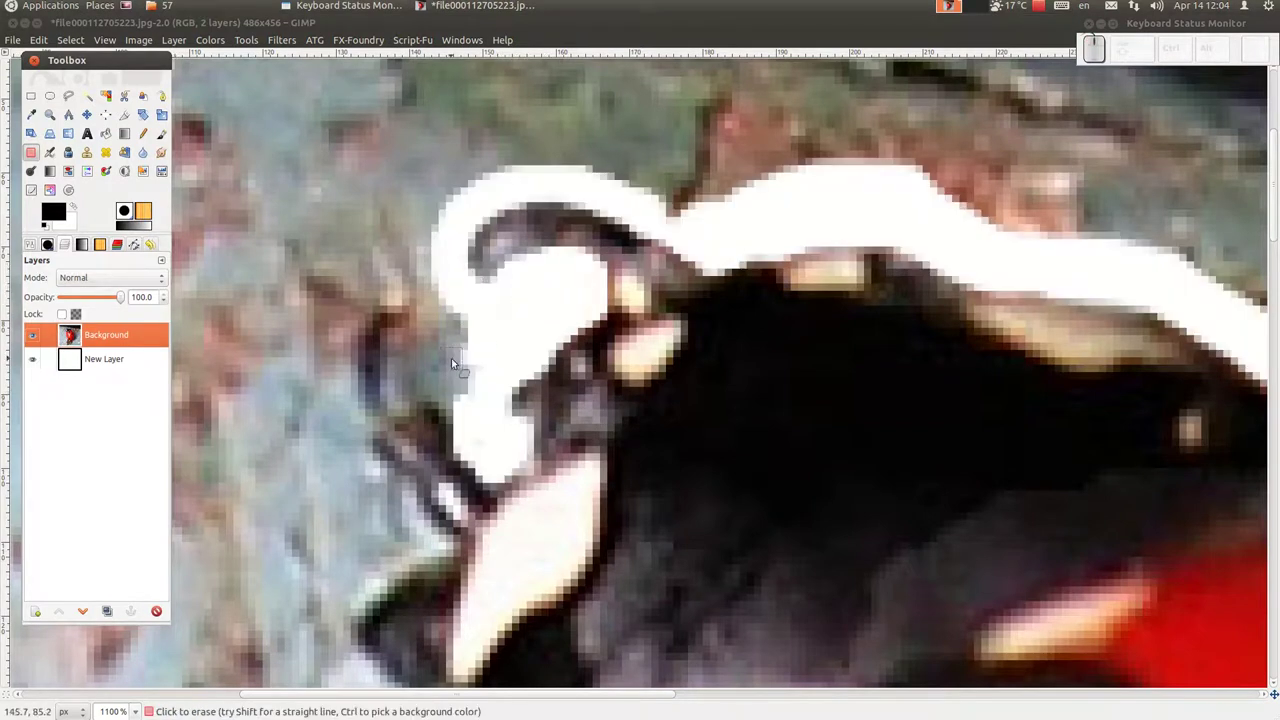
left_click(118, 359)
left_click(36, 364)
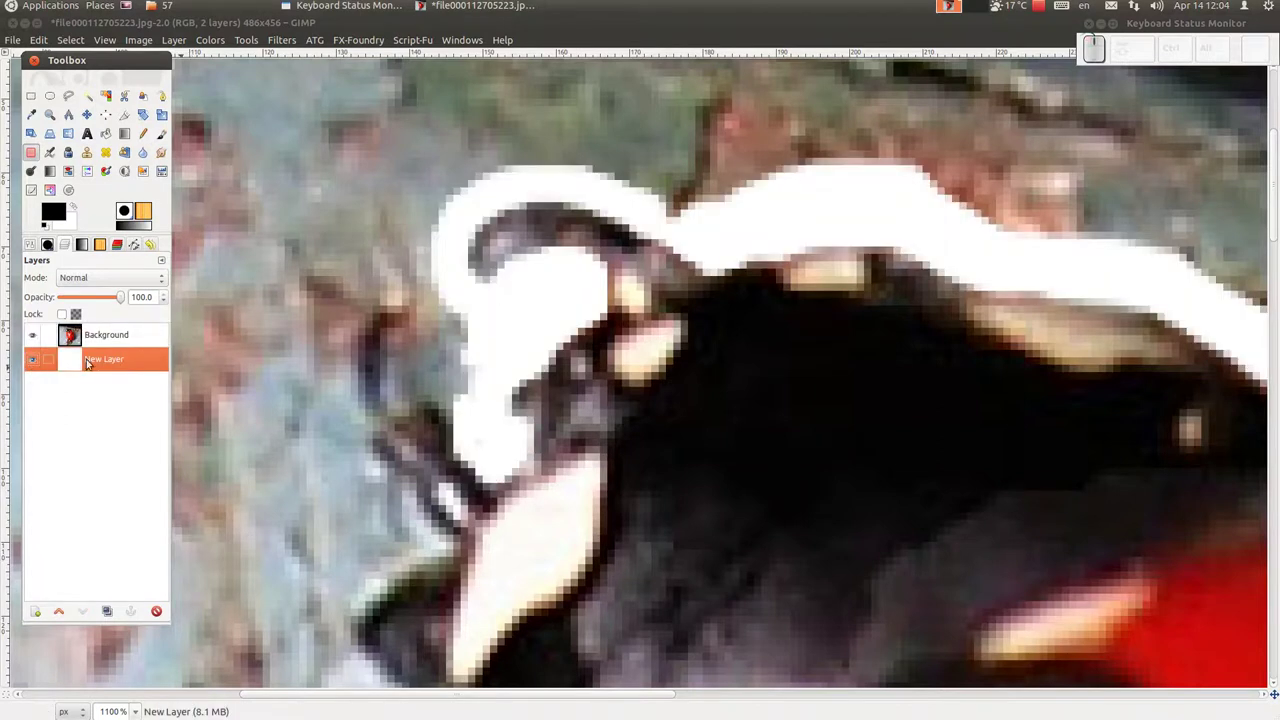
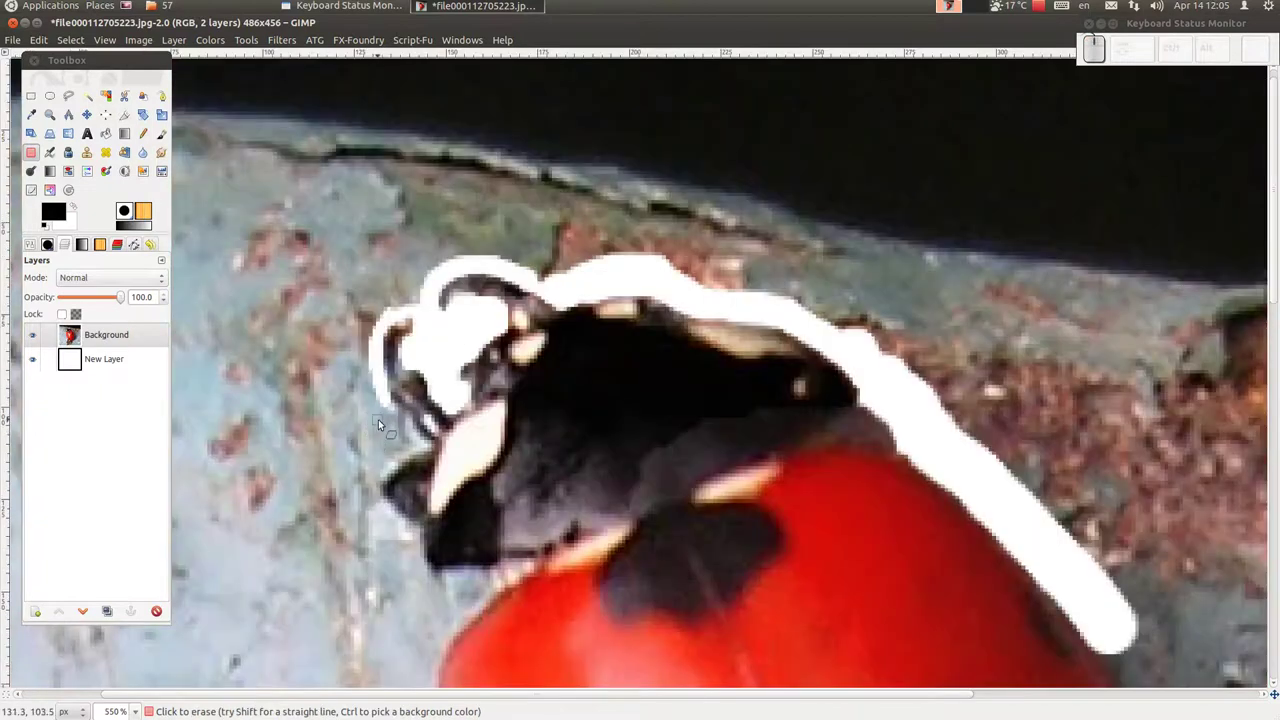
Step: Erase the rocky background around the ladybug's head and its lower edge, revealing white
left_click_drag(392, 405, 412, 338)
left_click_drag(416, 336, 409, 367)
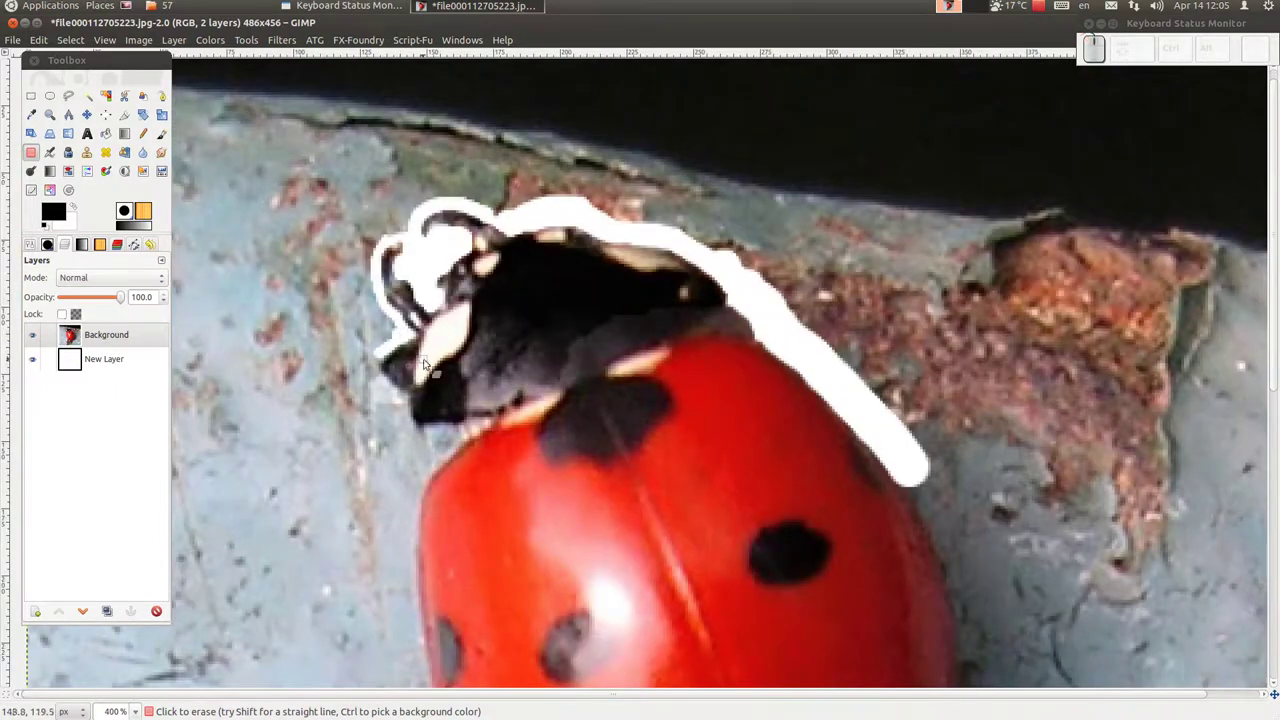
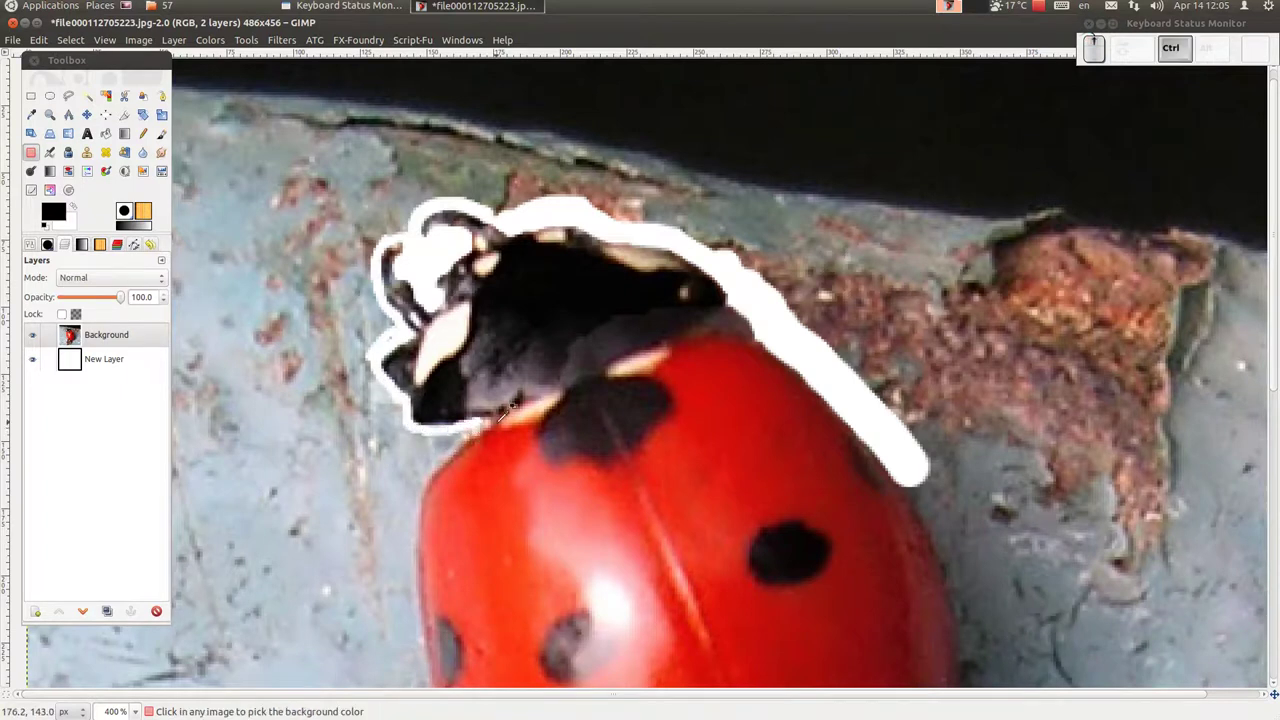
key("[")
left_click_drag(417, 425, 275, 514)
key("]")
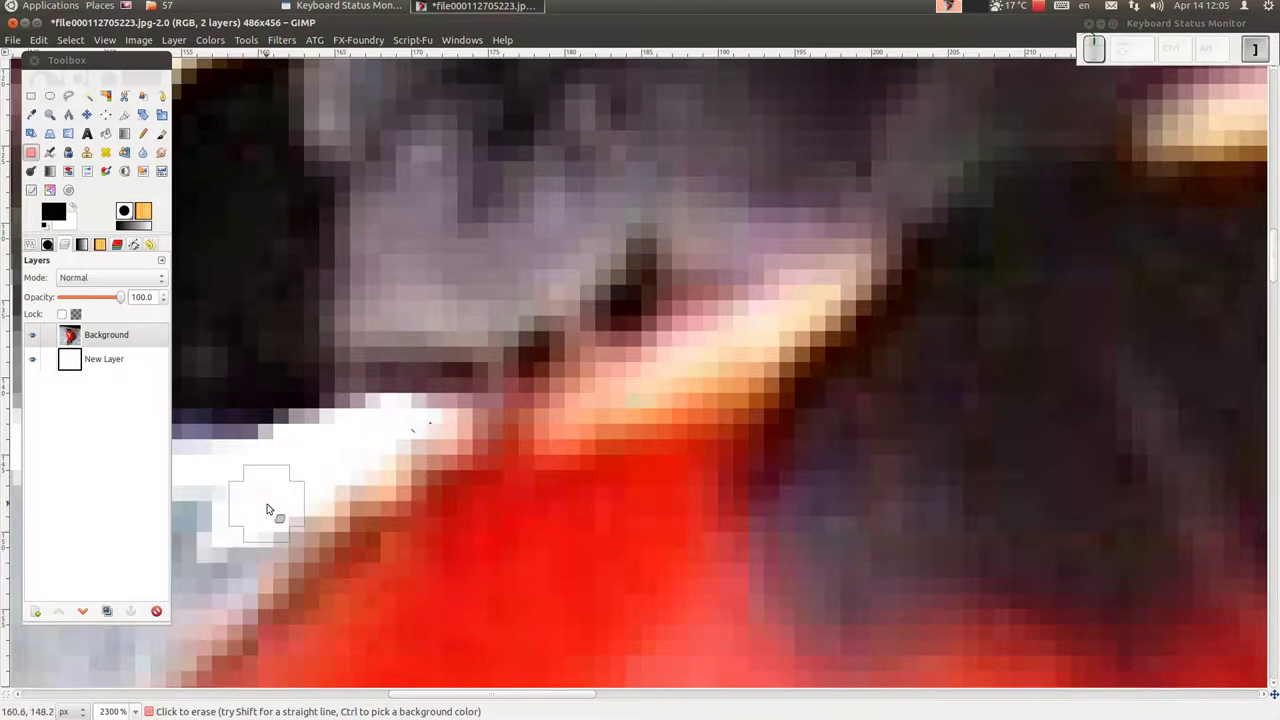
Step: Continue the white erased band down along the ladybug's upper side and body edge
scroll("down", 3)
middle_click(279, 499)
left_click_drag(447, 406, 331, 491)
key("]")
left_click_drag(399, 468, 391, 542)
scroll("up", 3)
left_click(553, 499)
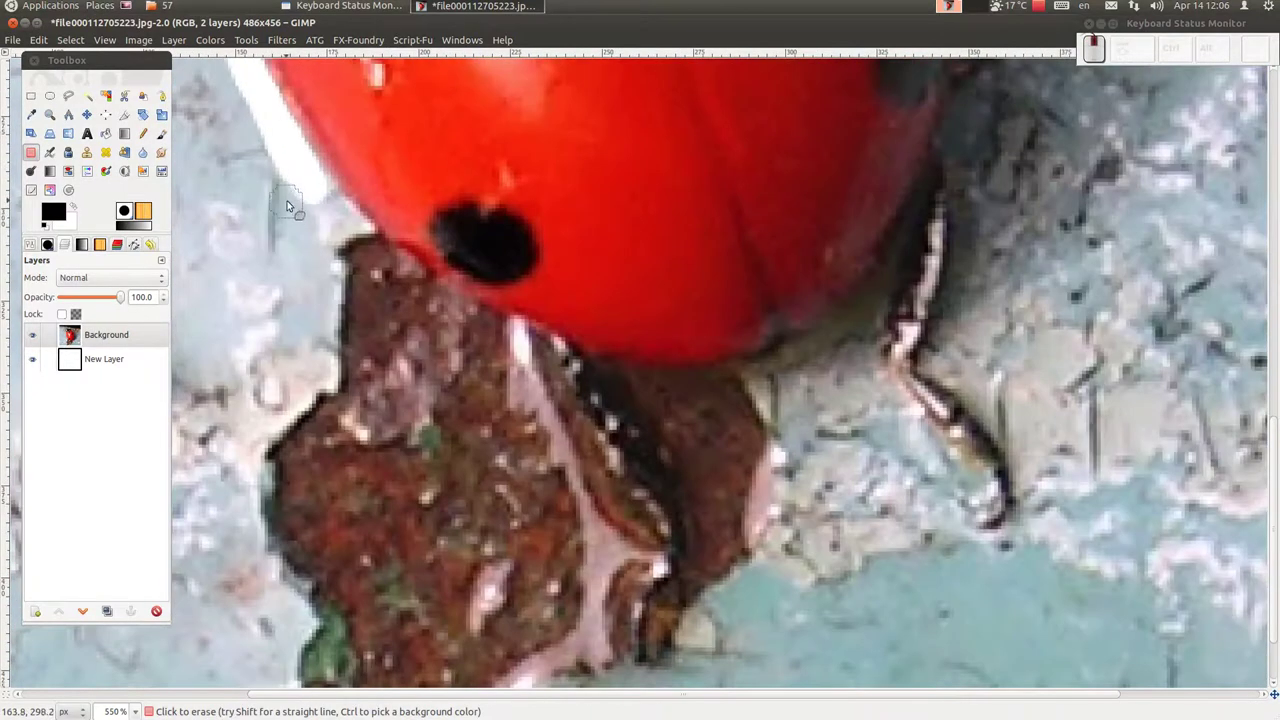
Step: Erase background along the lower body edge and zoom onto the legs
left_click_drag(316, 179, 665, 558)
scroll("up", 3)
scroll("down", 3)
scroll("up", 3)
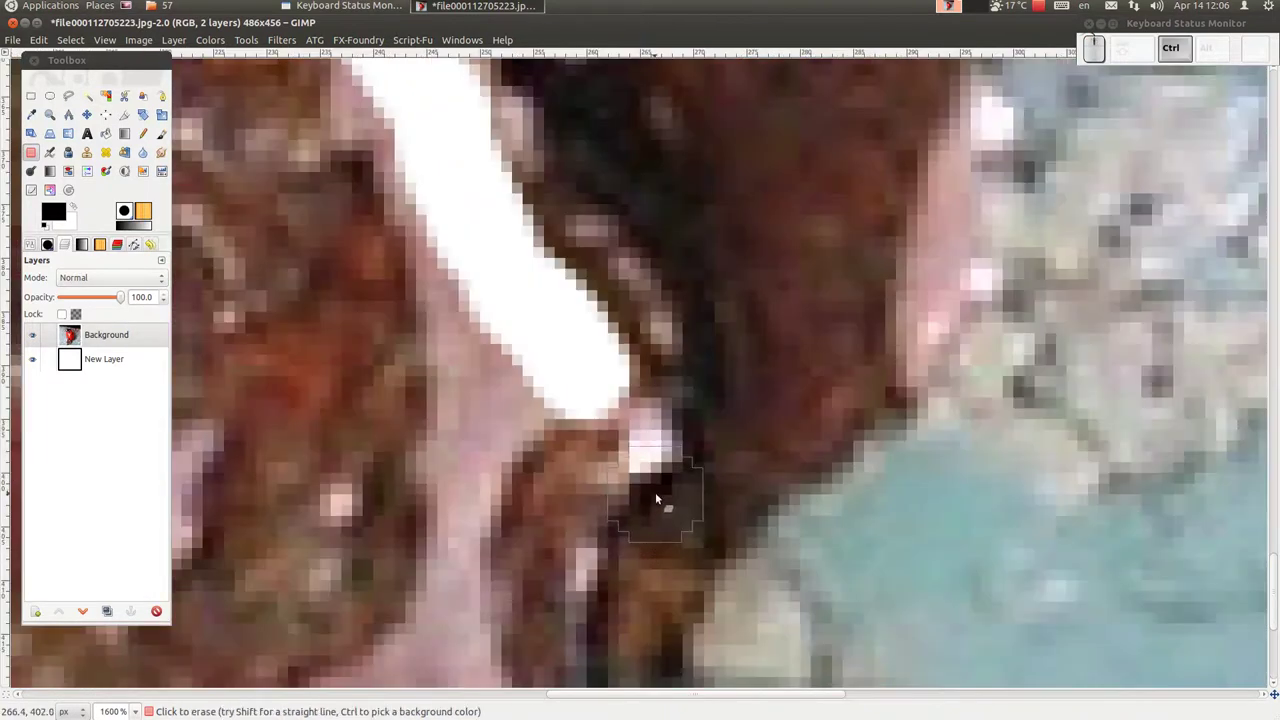
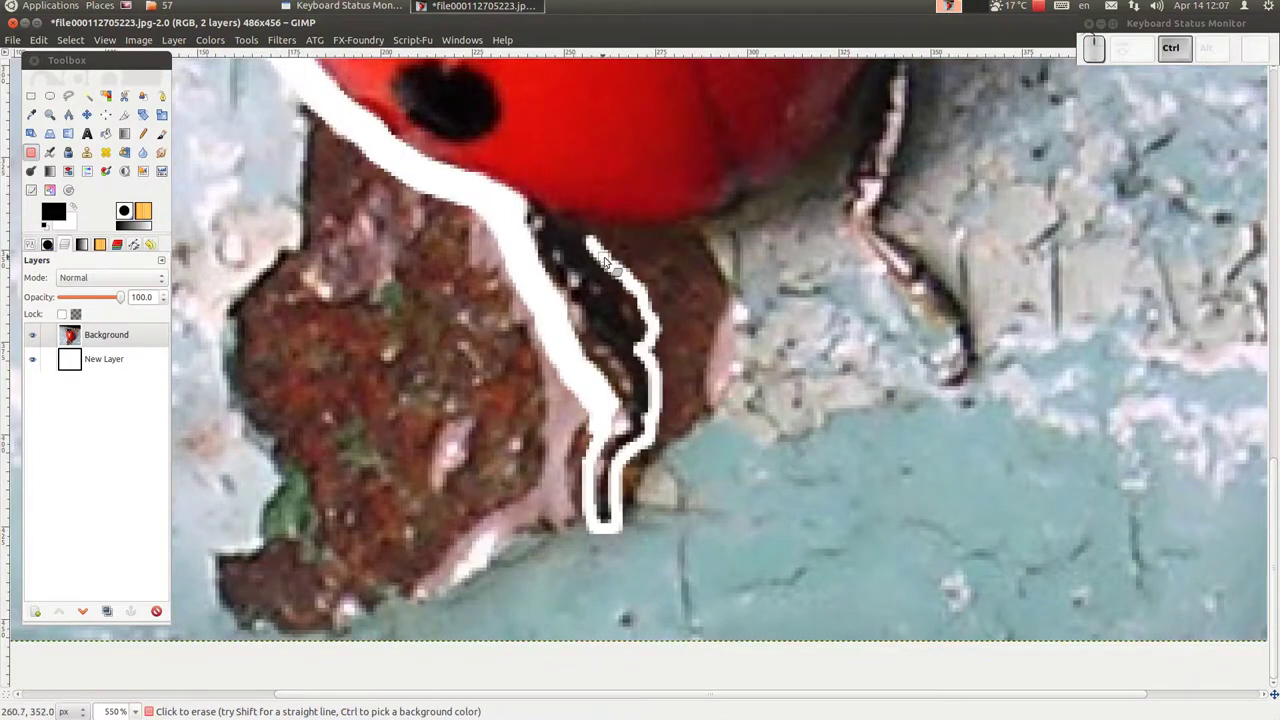
scroll("up", 3)
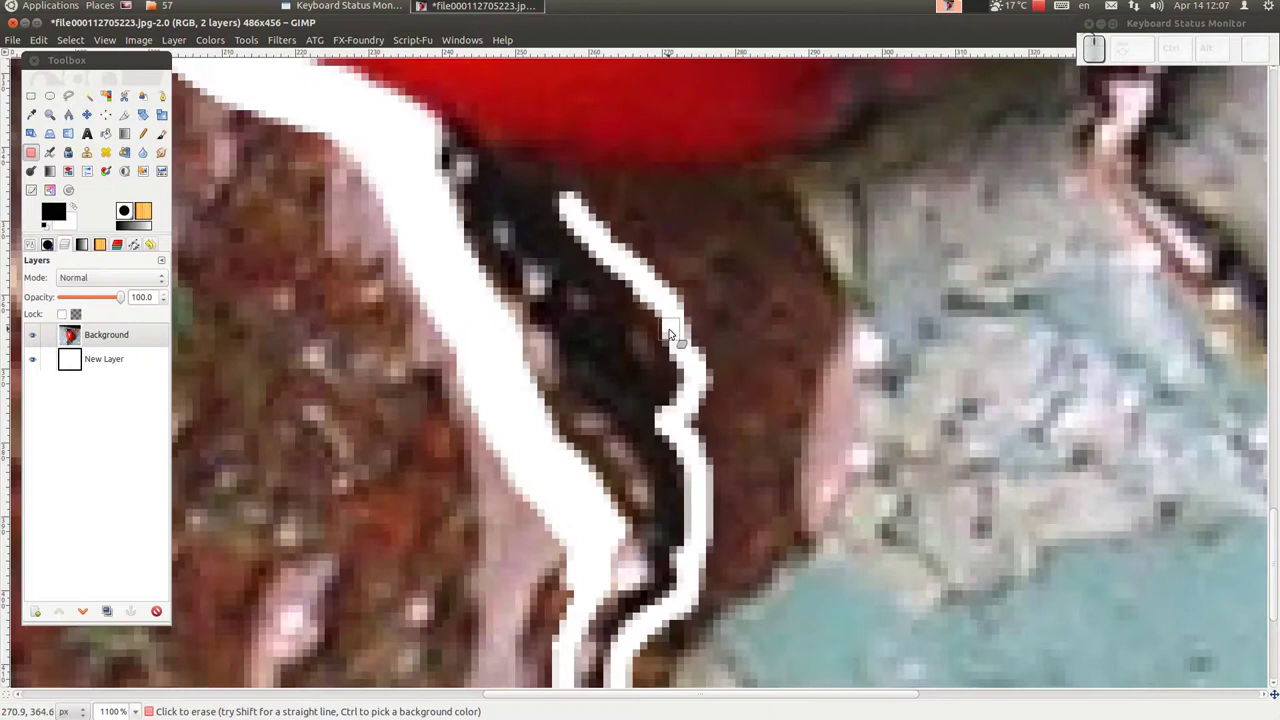
Step: Erase background along and beside the left leg
left_click_drag(687, 383, 577, 198)
left_click_drag(573, 202, 537, 183)
left_click_drag(536, 182, 549, 194)
left_click(545, 183)
key("]")
key("[")
left_click_drag(601, 211, 976, 217)
scroll("up", 3)
Step: Erase around the lower body and right lower edge, undoing one stray stroke
left_click_drag(683, 405, 735, 352)
key("[")
left_click_drag(767, 247, 740, 300)
key("ctrl+z")
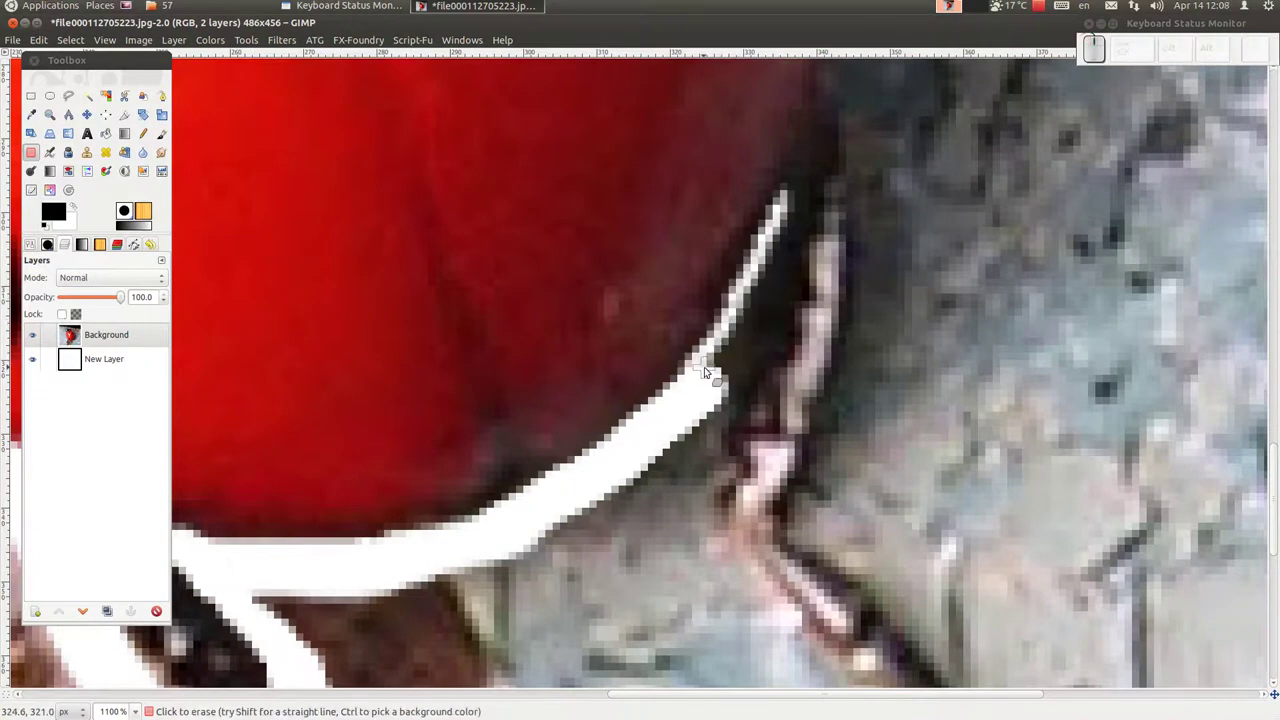
key("]")
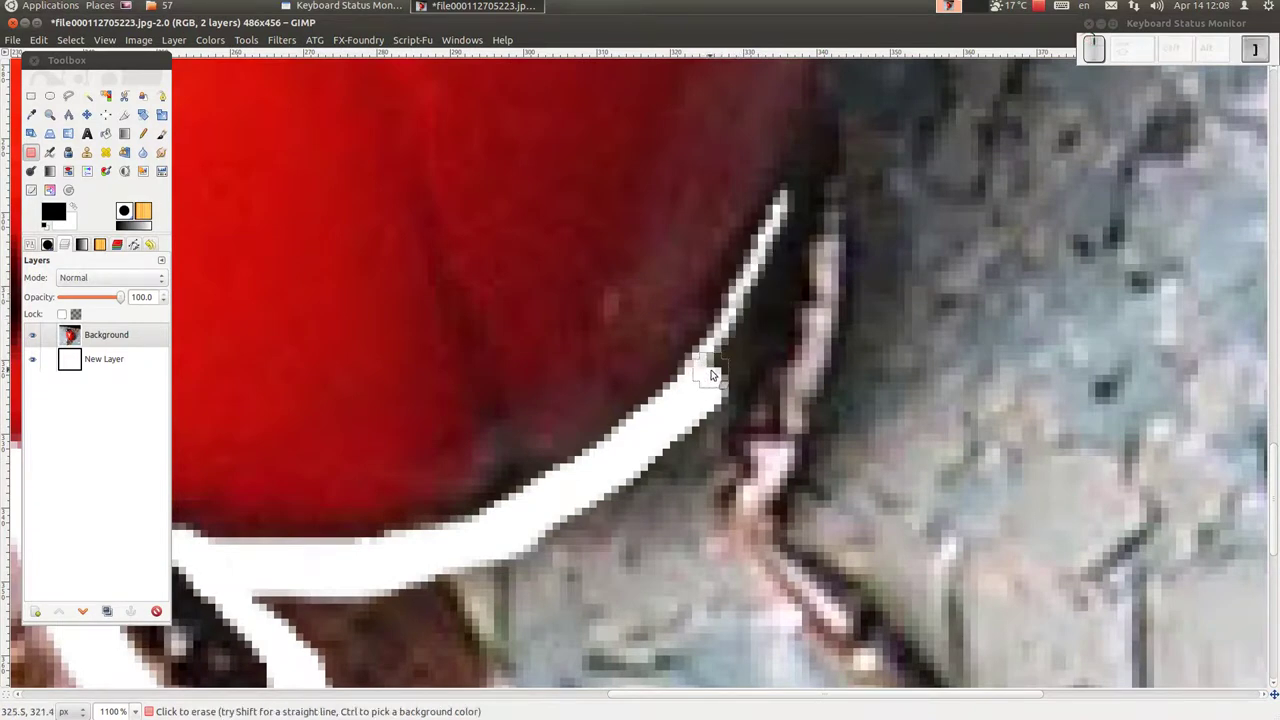
left_click_drag(715, 372, 735, 349)
Step: Widen the erased white band beside the right leg by the rust patch
key("[")
left_click_drag(738, 329, 770, 266)
left_click_drag(764, 274, 779, 235)
left_click_drag(781, 234, 780, 286)
left_click_drag(762, 291, 716, 376)
left_click_drag(731, 375, 720, 416)
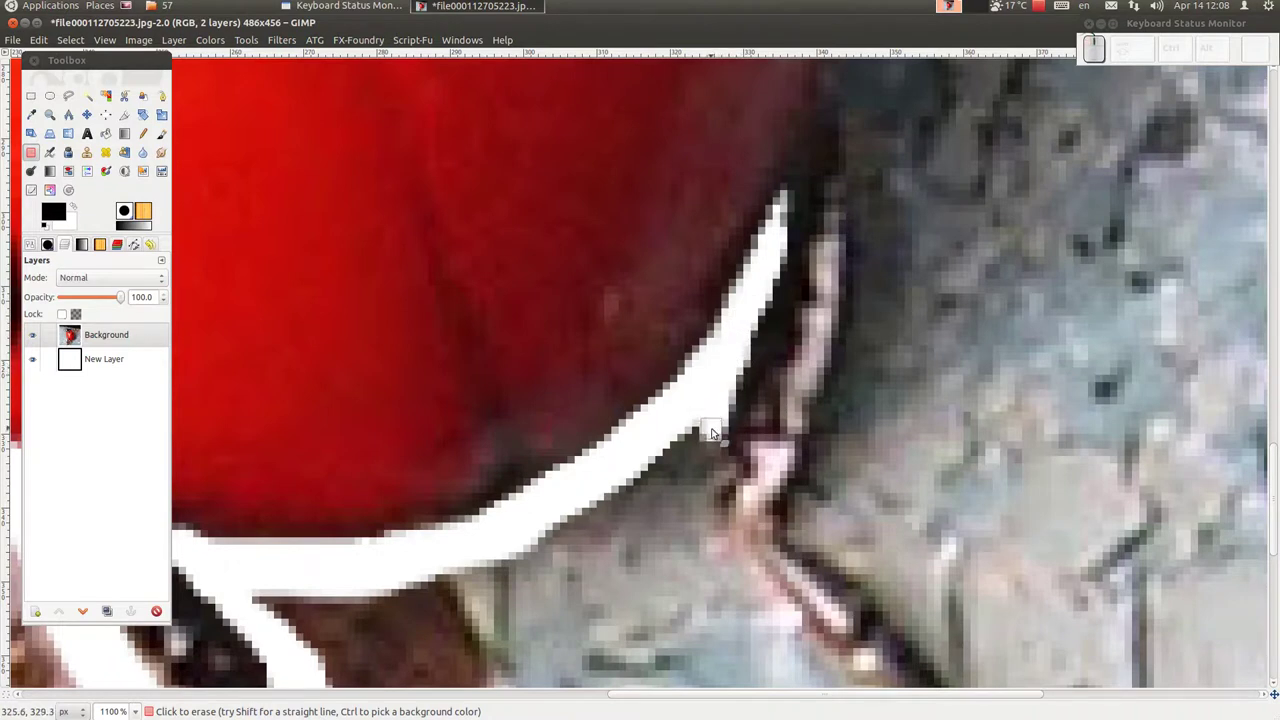
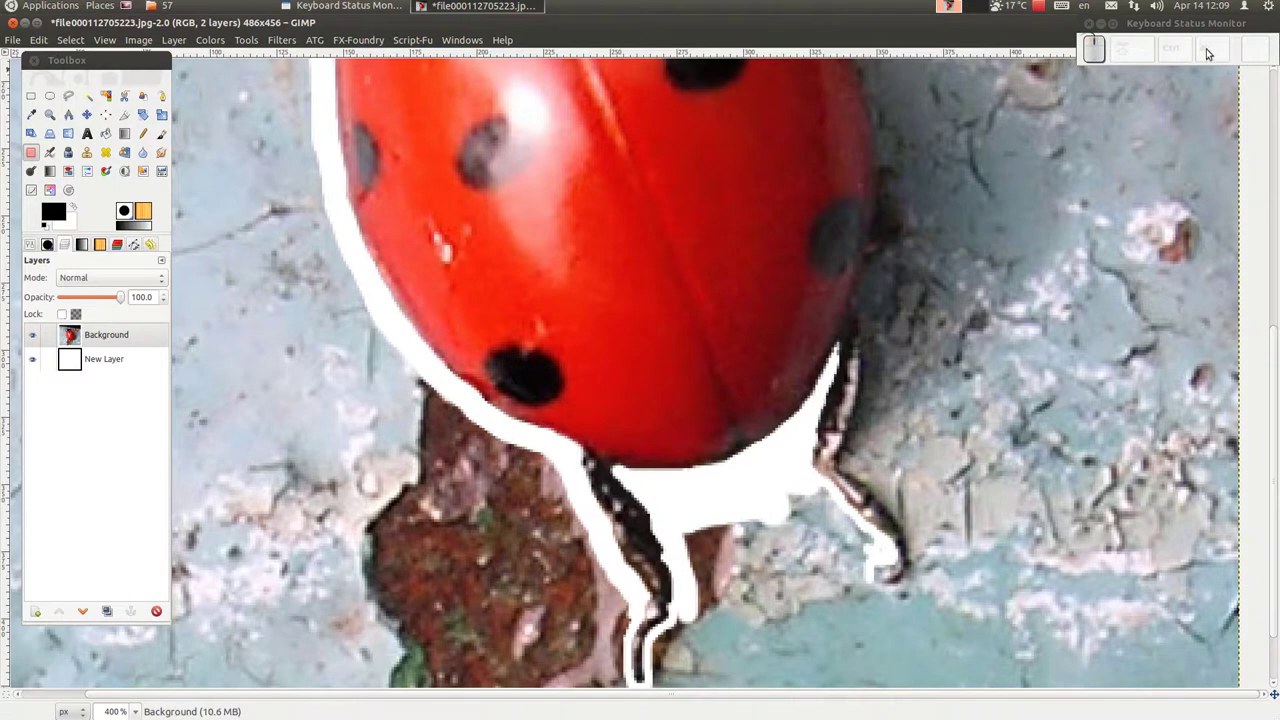
Step: Erase between the legs, then enlarge the brush for a wider band around head and body
left_click_drag(1183, 30, 937, 197)
key("]")
key("[")
key("]")
key("[")
key("]")
key("]")
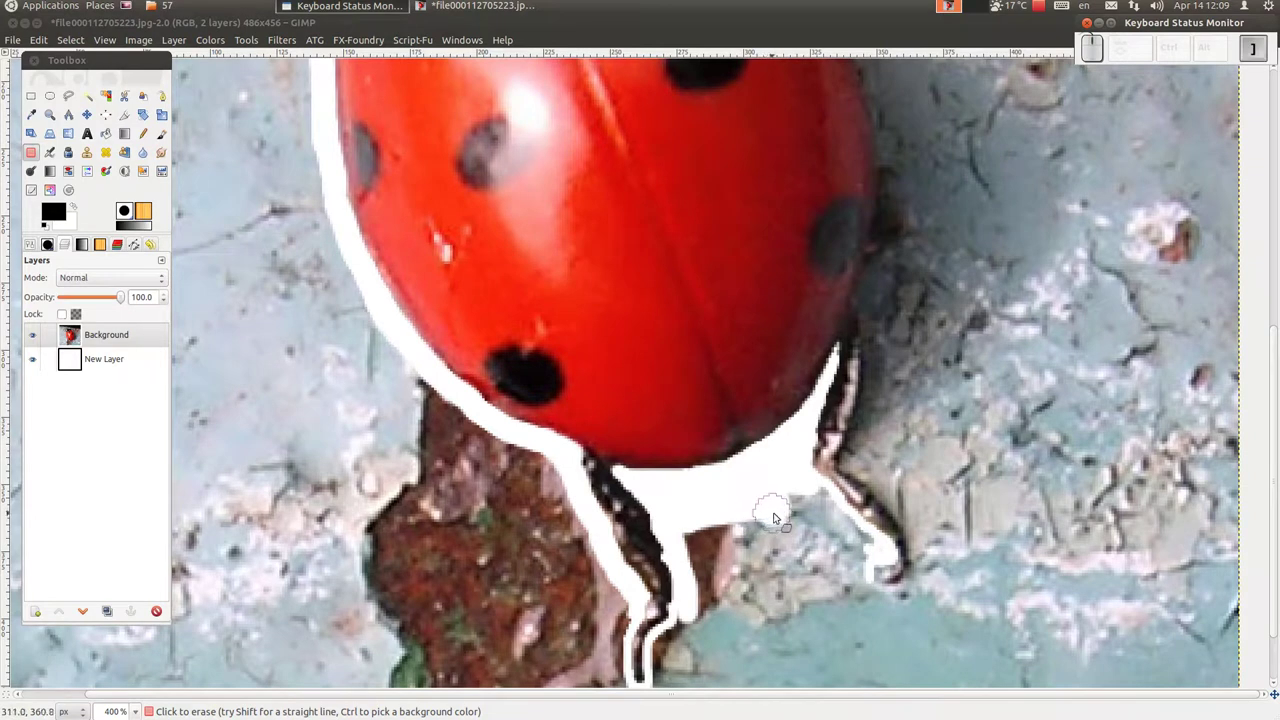
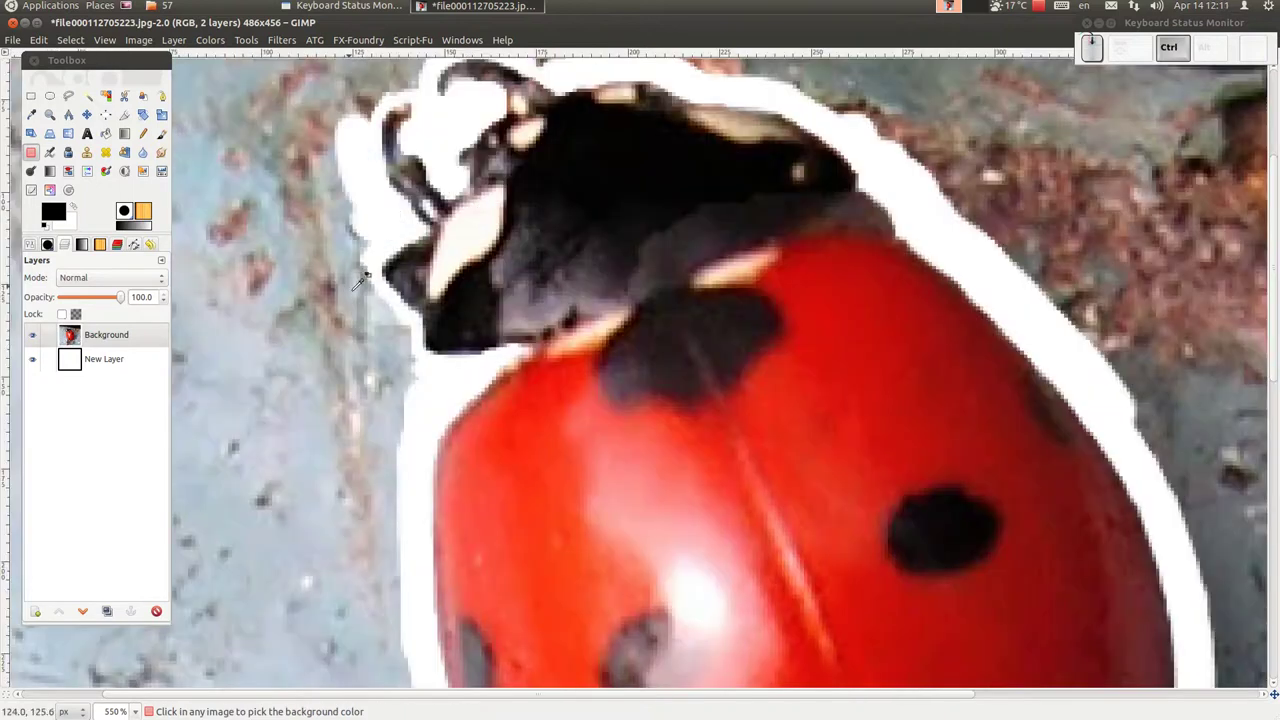
scroll("up", 3)
scroll("down", 3)
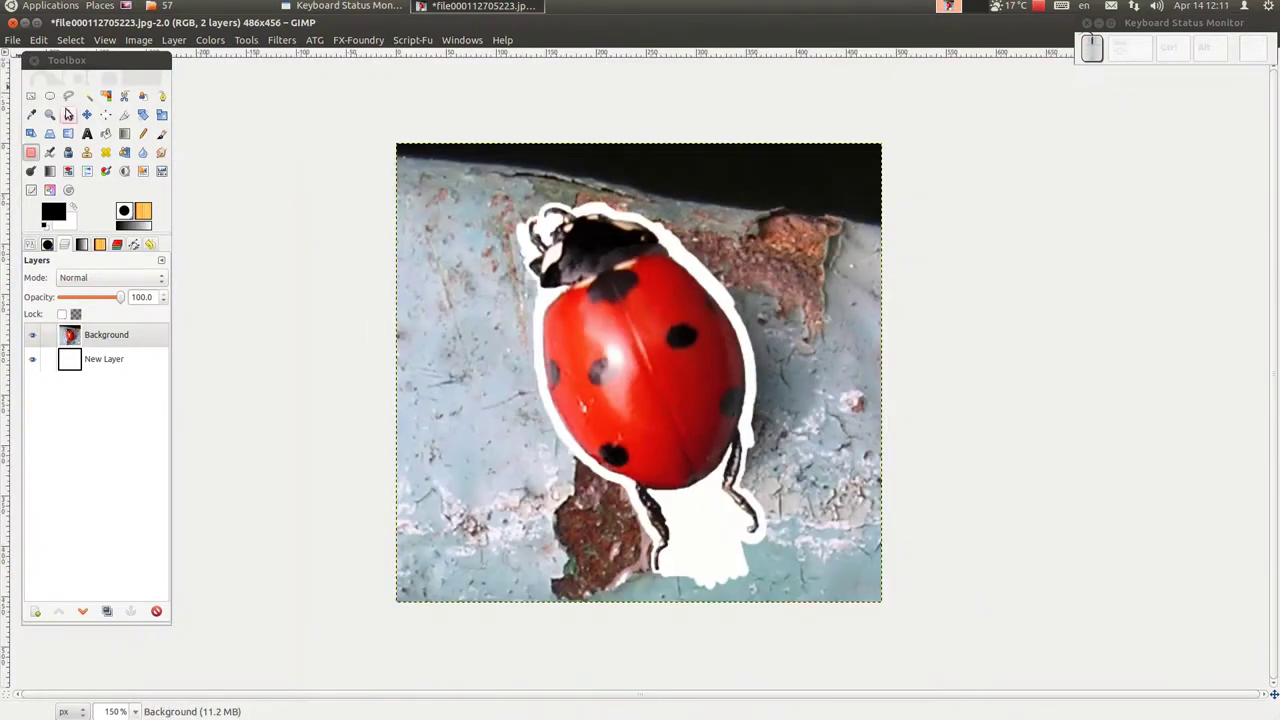
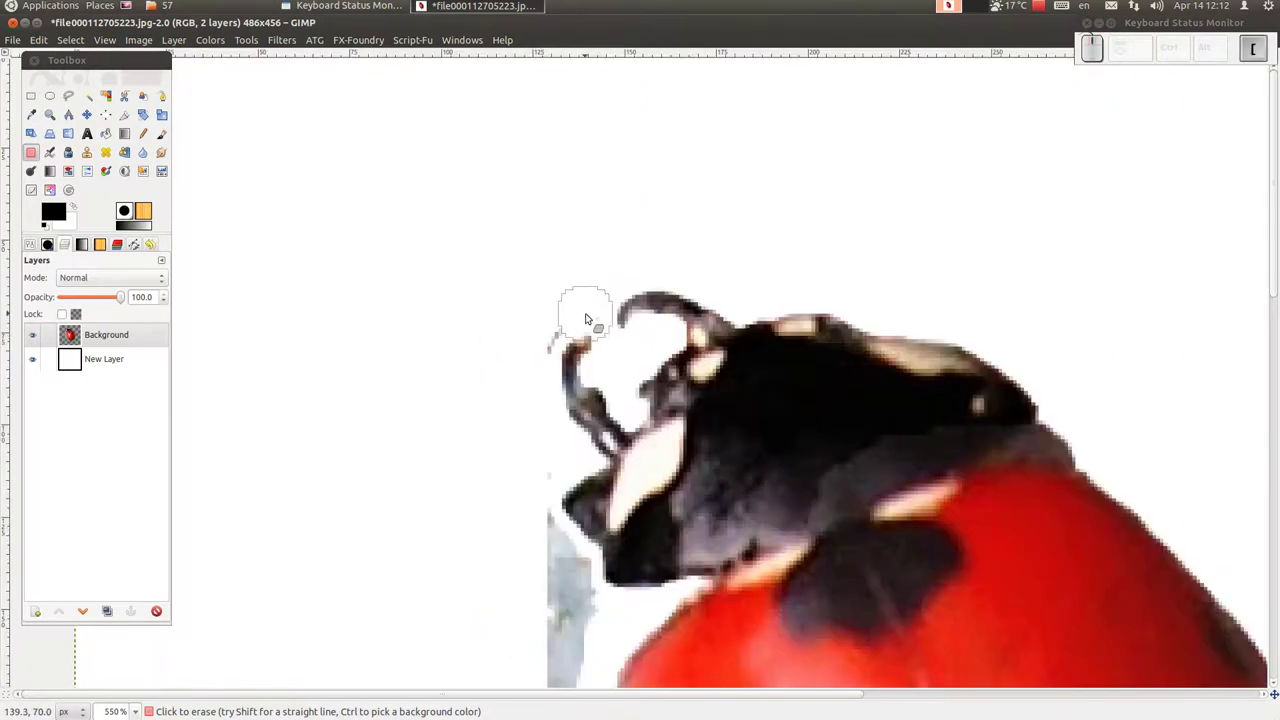
Step: Erase the leftover background left of the head and hide the white layer to show transparency
left_click_drag(605, 320, 561, 386)
scroll("down", 3)
left_click(33, 363)
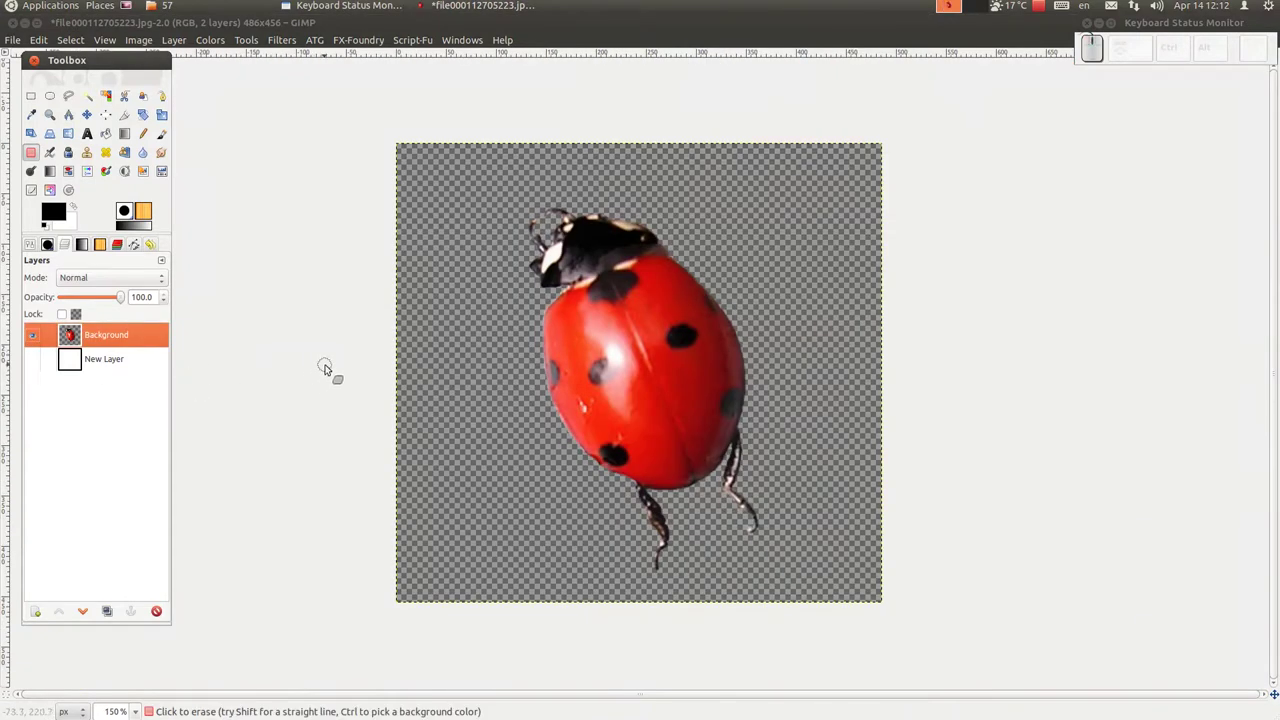
Step: Zoom in on the head and shell outline to inspect the cut-out edge
scroll("up", 3)
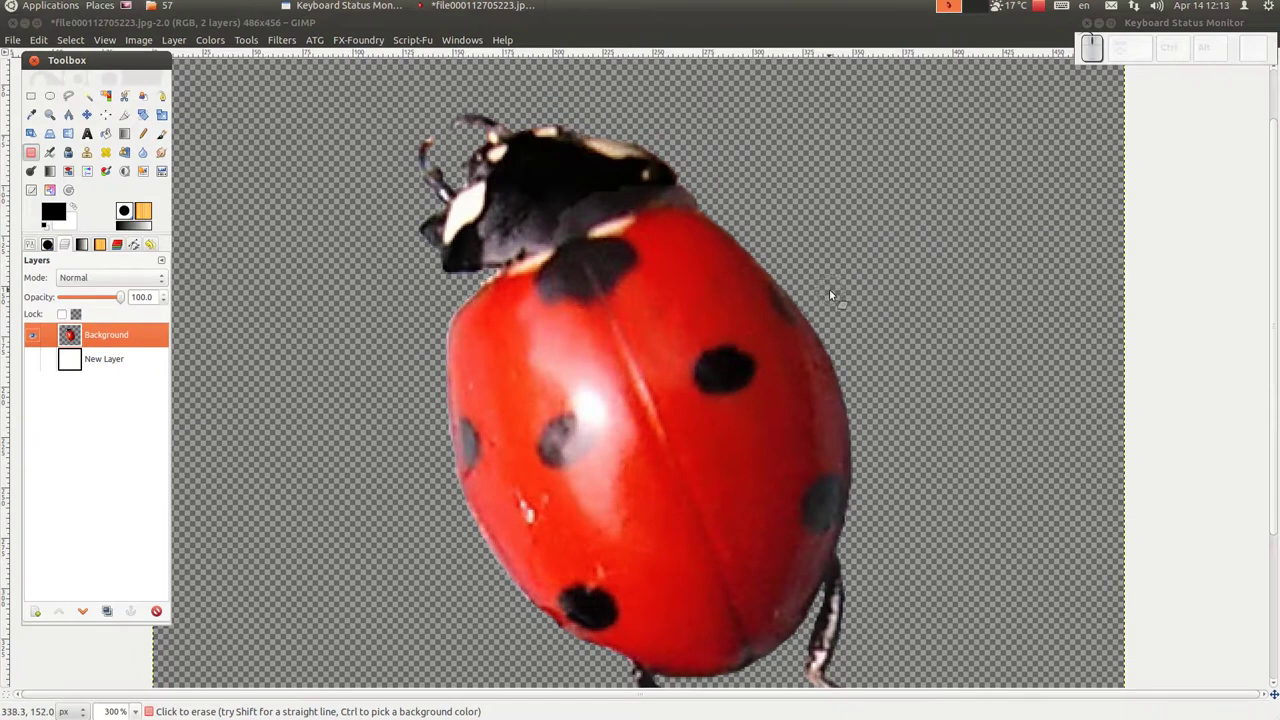
scroll("down", 3)
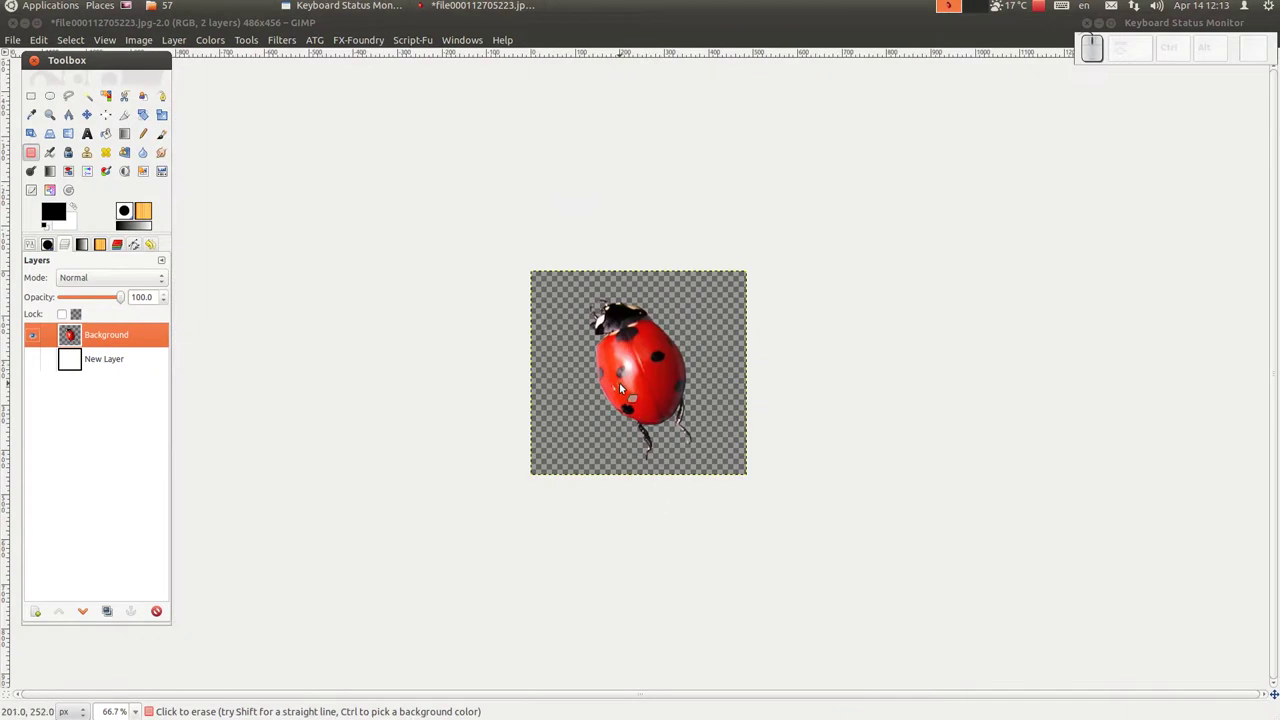
scroll("up", 3)
scroll("up", 3)
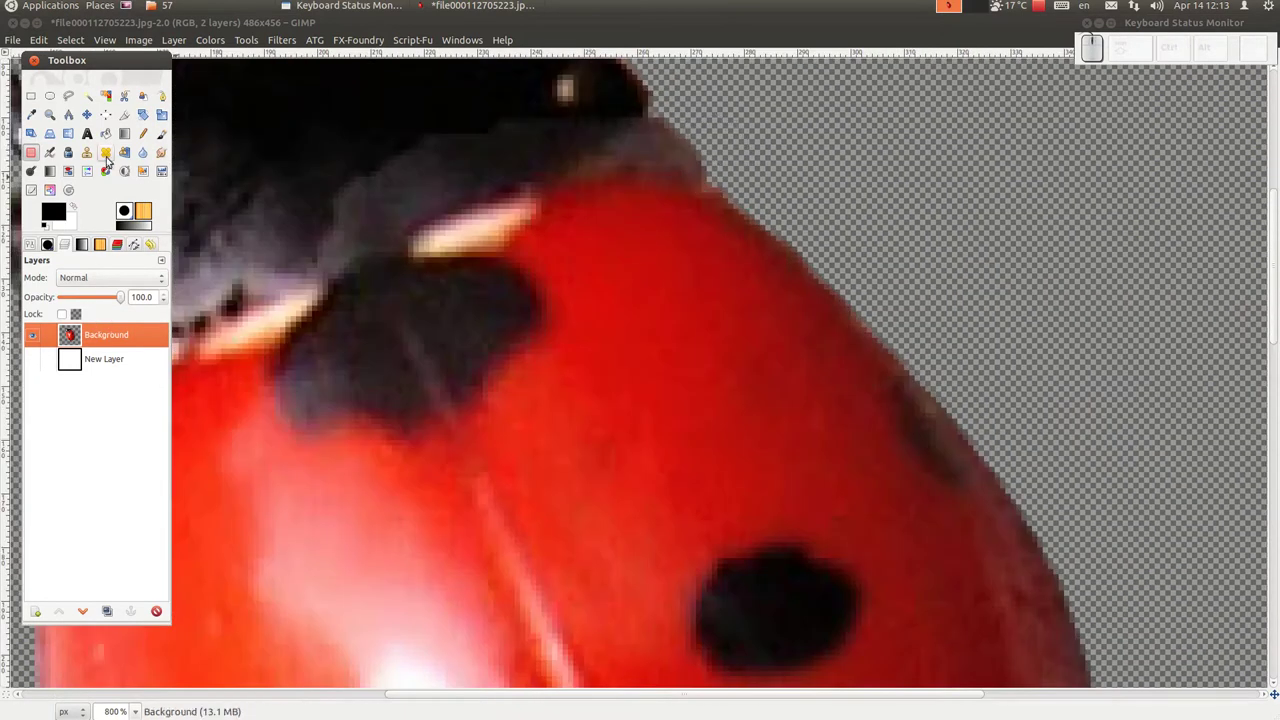
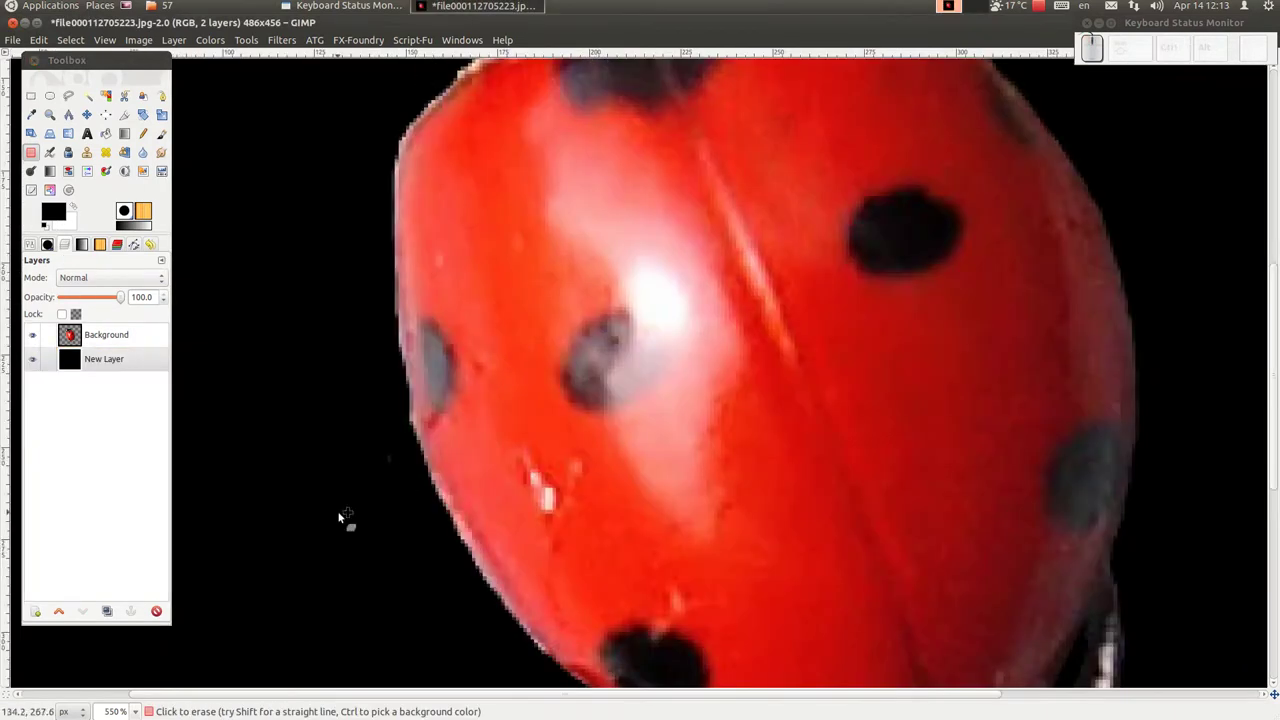
Step: At high zoom, erase stray fringe pixels along the head's edge against the black layer
scroll("up", 3)
left_click(384, 439)
key("ctrl+z")
left_click(131, 332)
left_click_drag(388, 445, 399, 264)
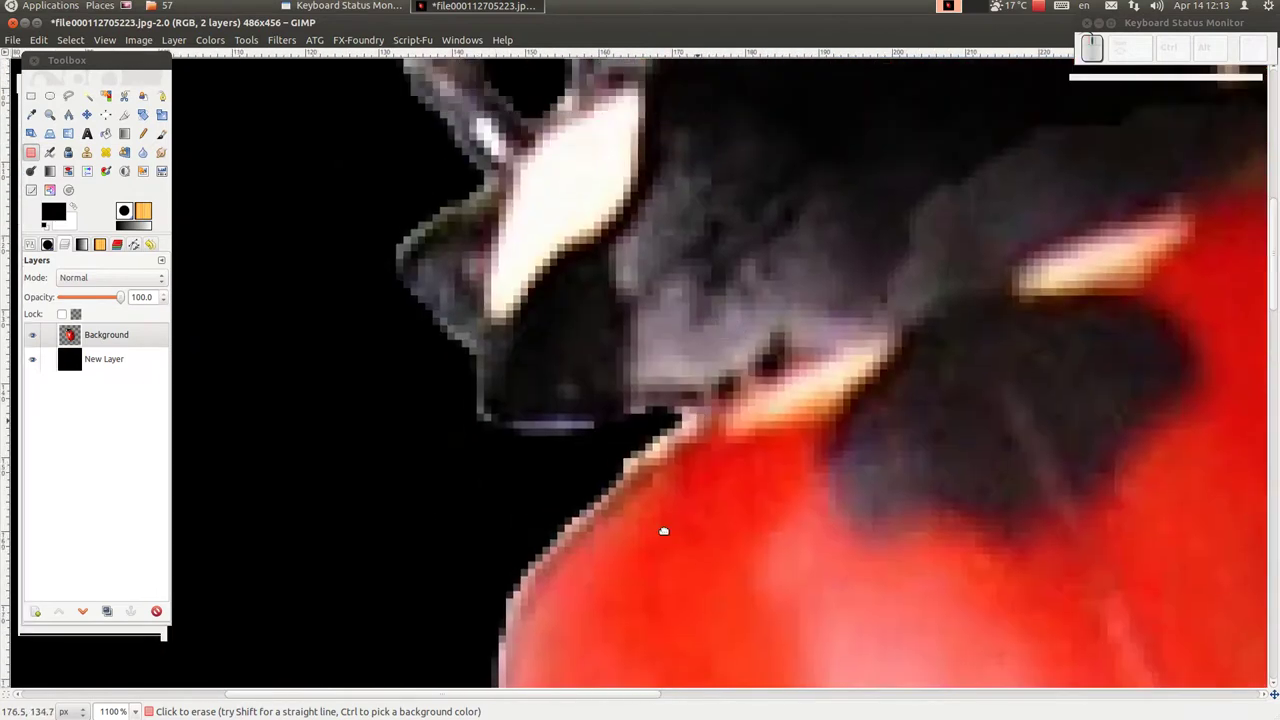
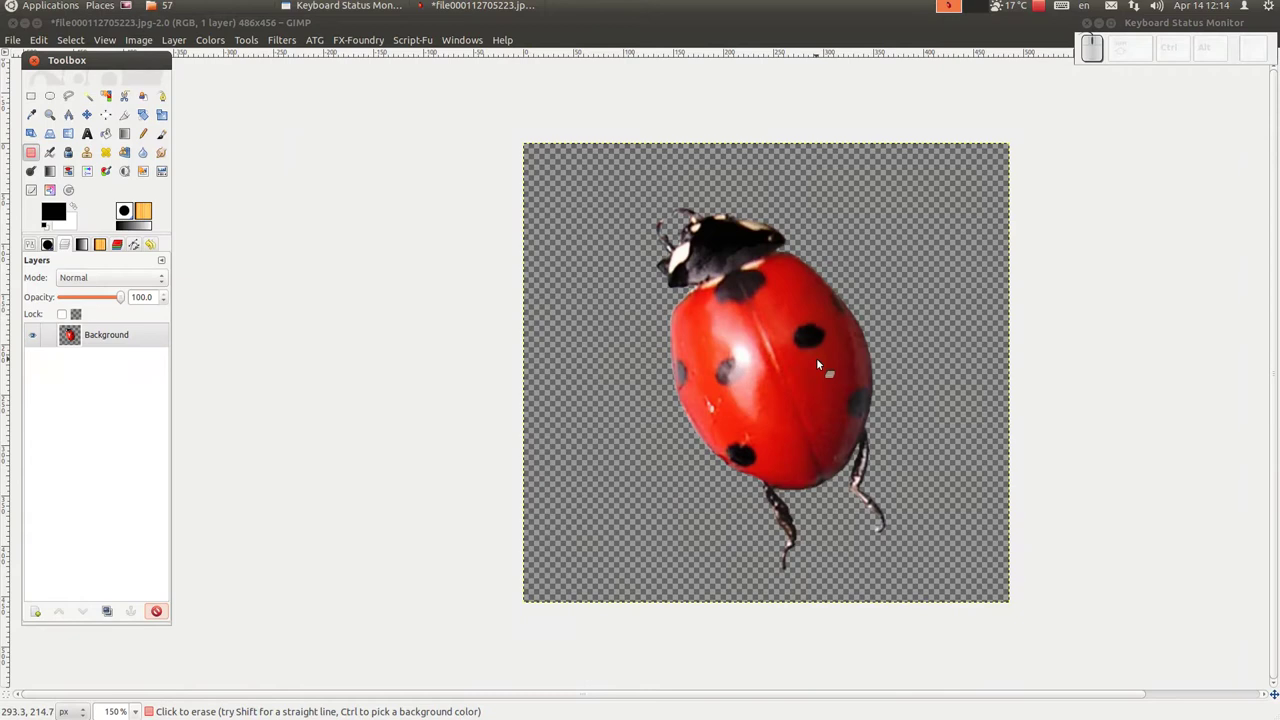
Step: Bring up the Save Image dialog from the File menu for the ladybug cut-out
scroll("down", 3)
scroll("down", 3)
scroll("down", 3)
left_click_drag(798, 296, 53, 63)
left_click(20, 44)
left_click(65, 202)
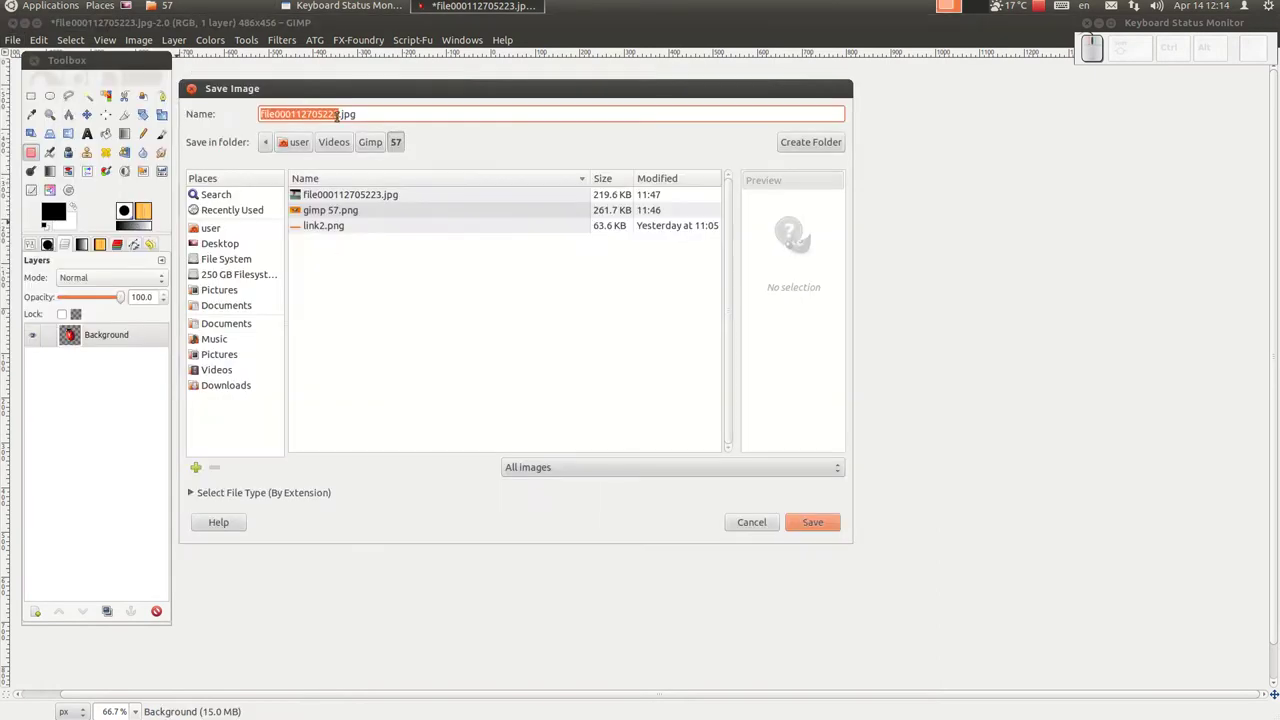
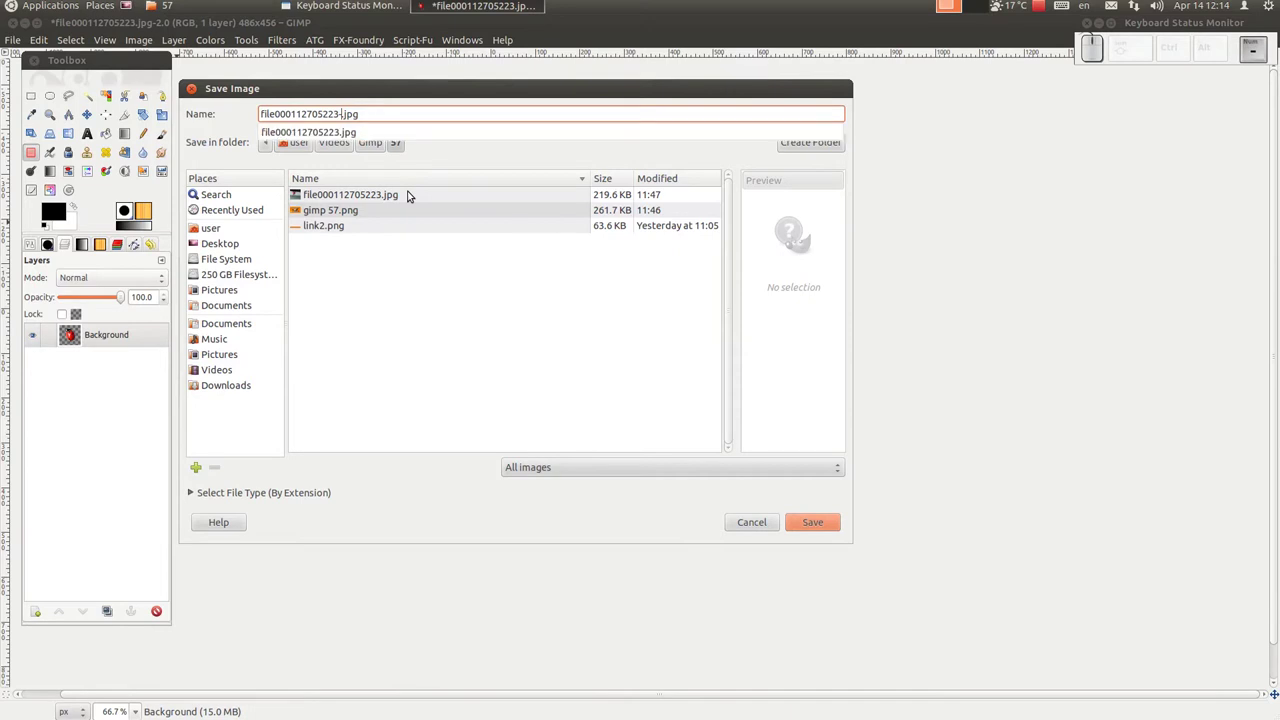
key("KP_1")
key("Delete")
key("c")
key("Return")
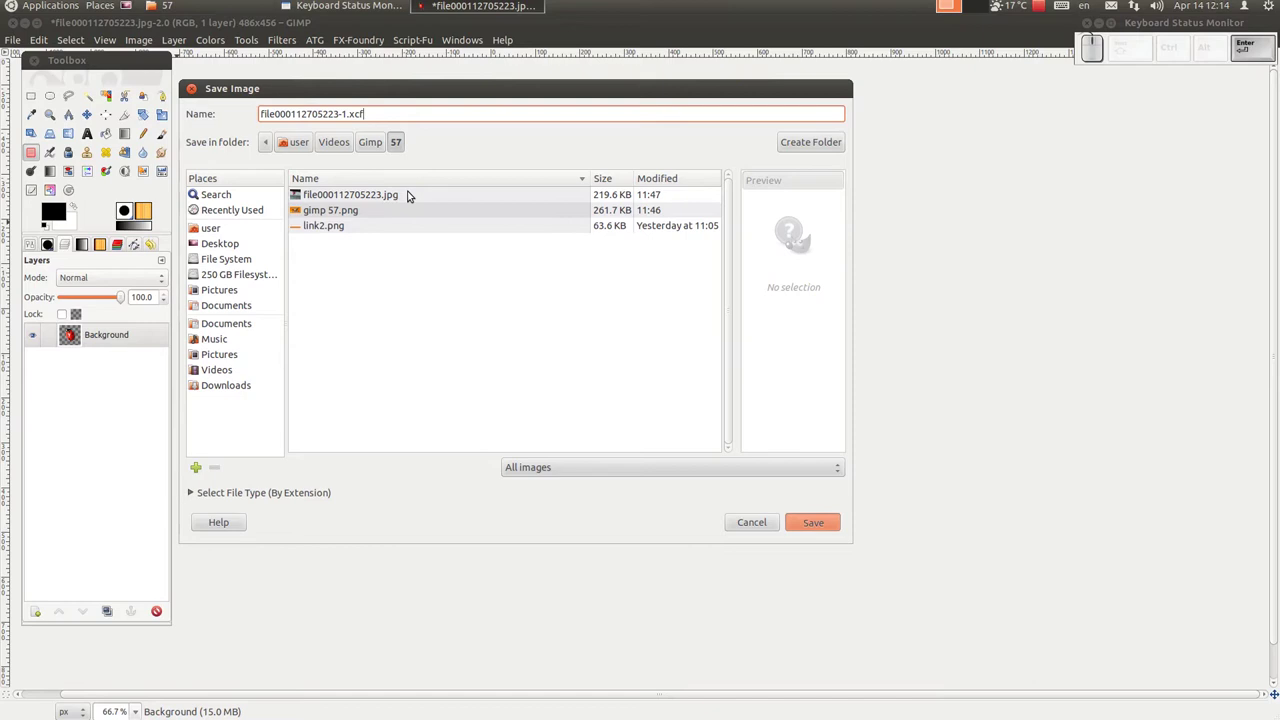
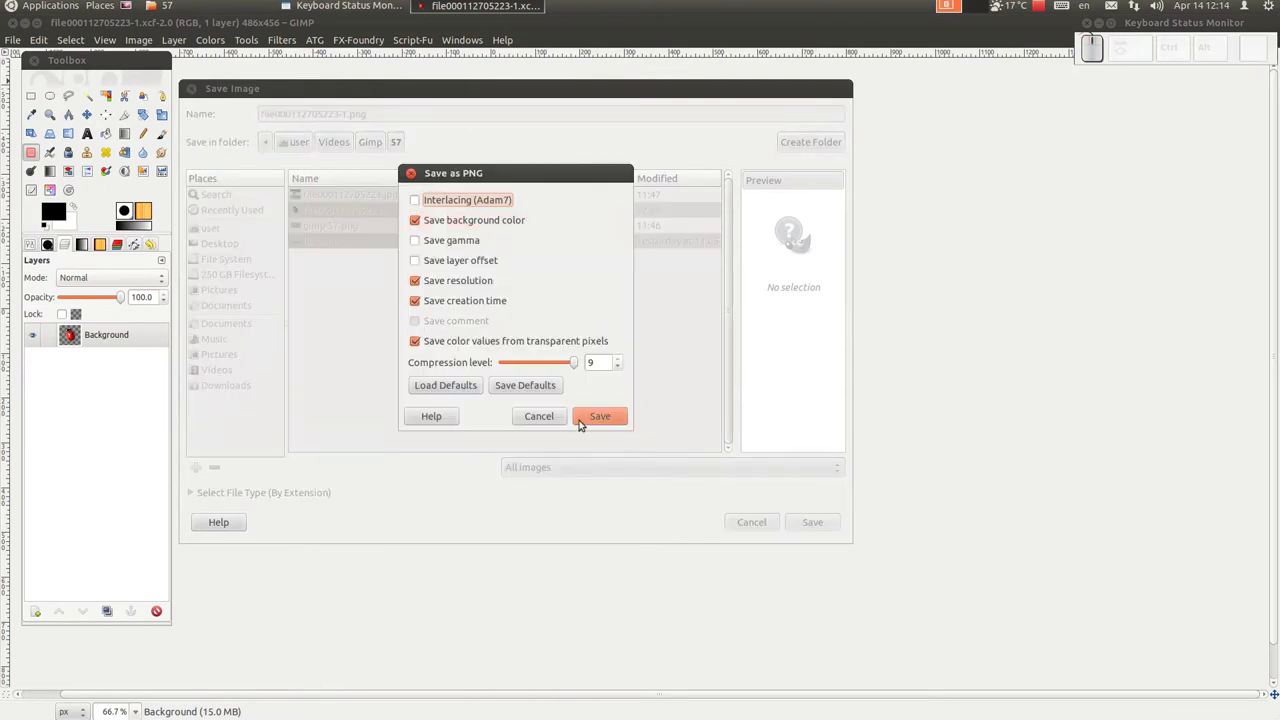
left_click(603, 422)
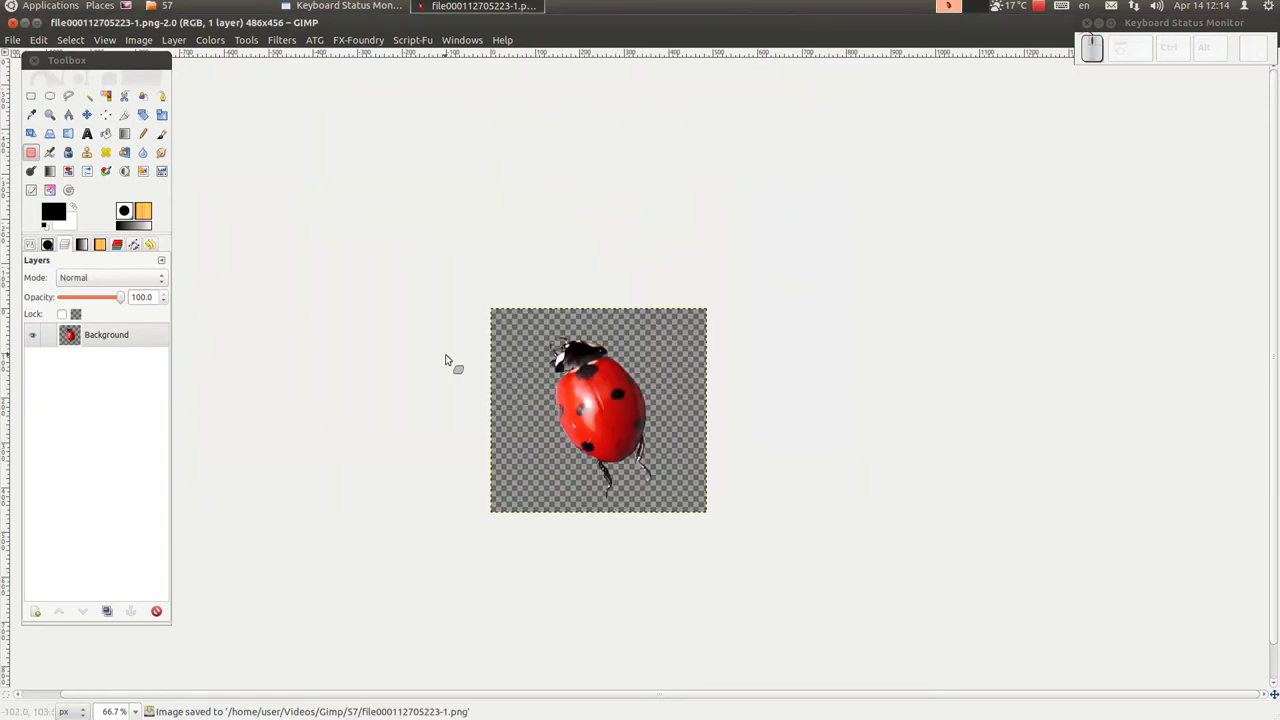